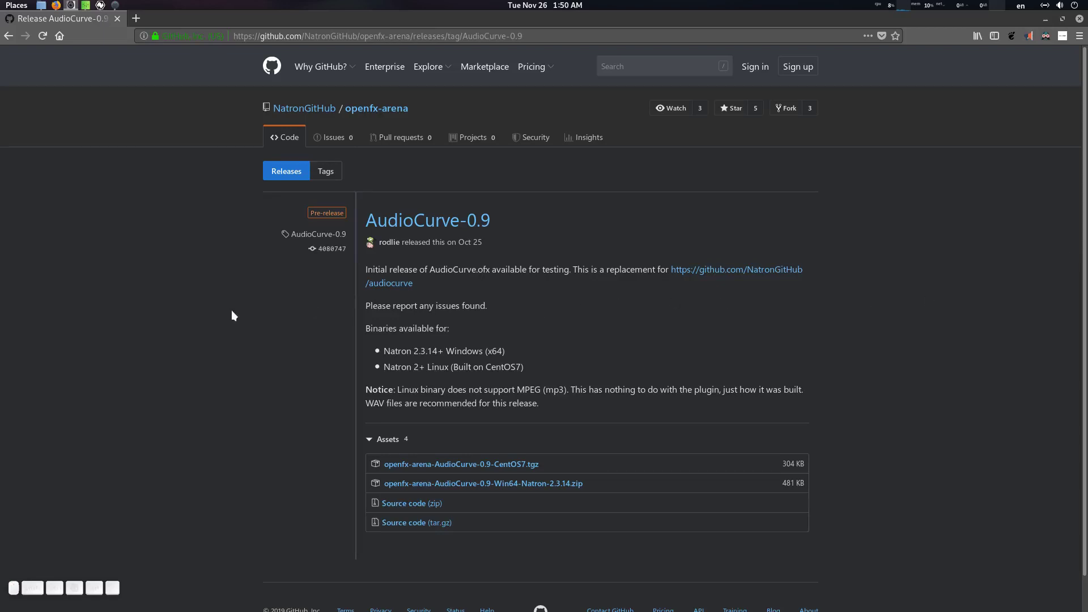
# - Browse to Desktop/audio curve and copy the AudioCurve.ofx.bundle
pyautogui.scroll(3)
pyautogui.click(241, 305)
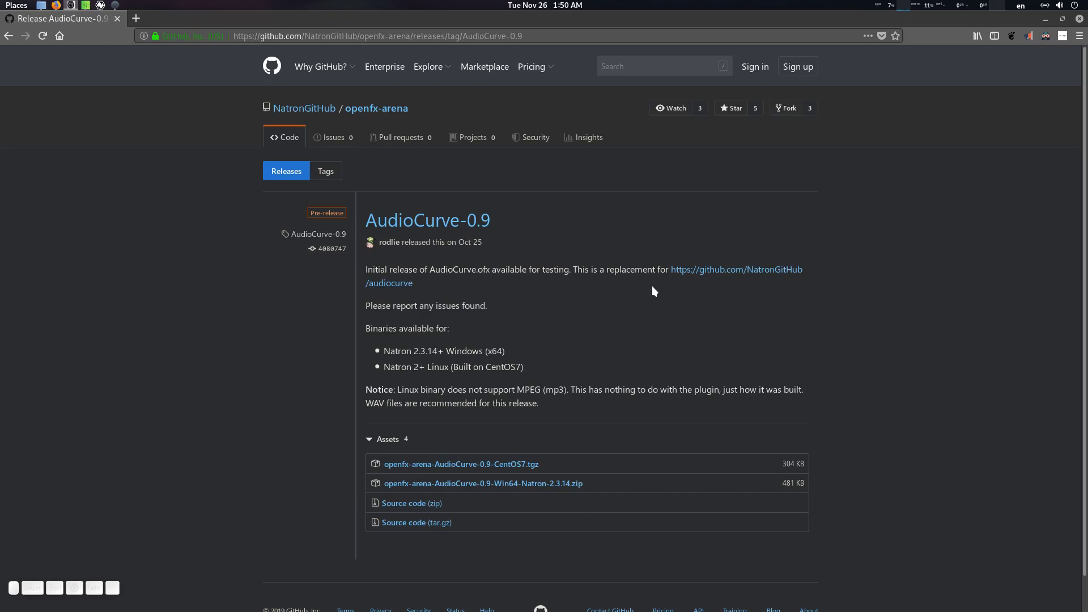
pyautogui.scroll(3)
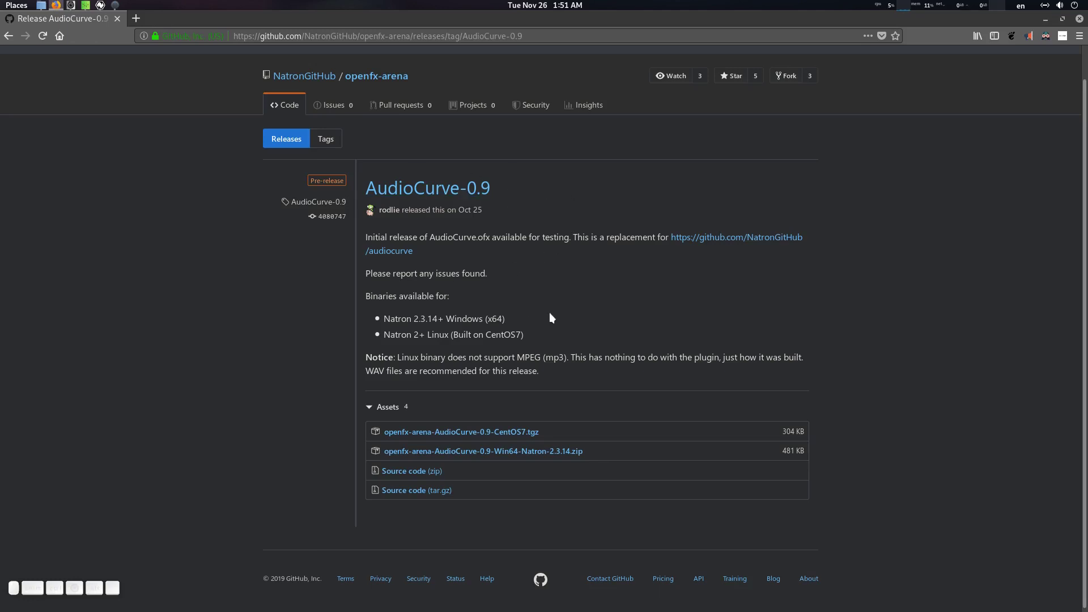
pyautogui.scroll(-3)
pyautogui.scroll(-3)
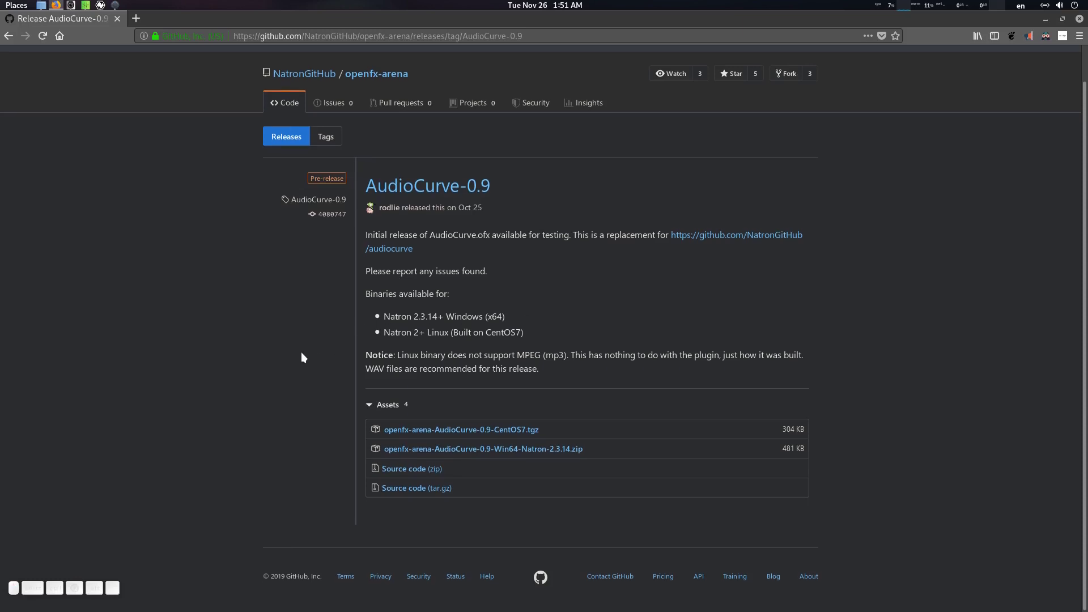
pyautogui.scroll(3)
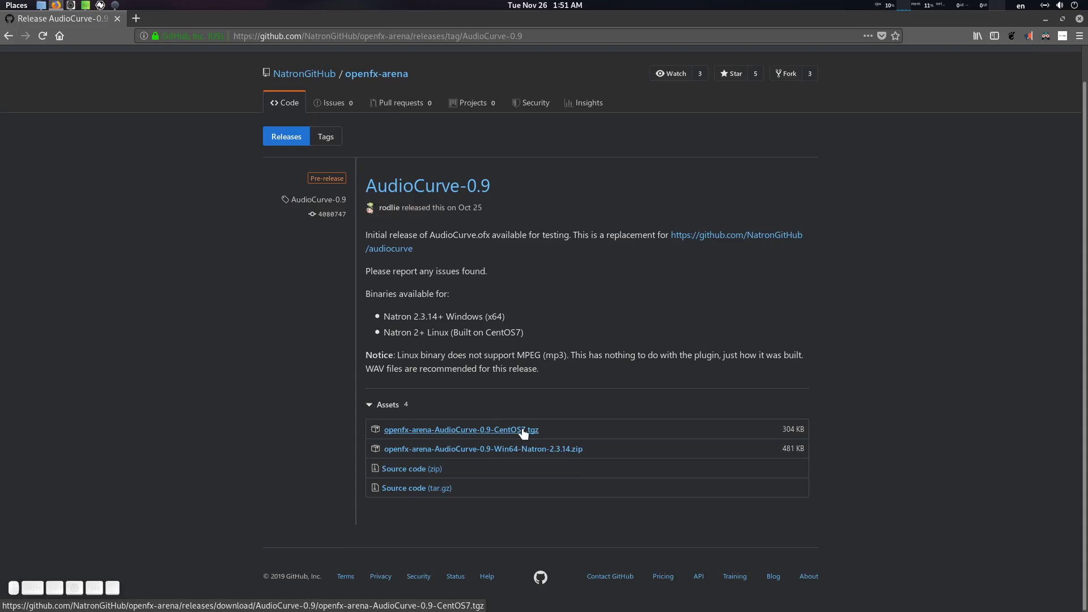
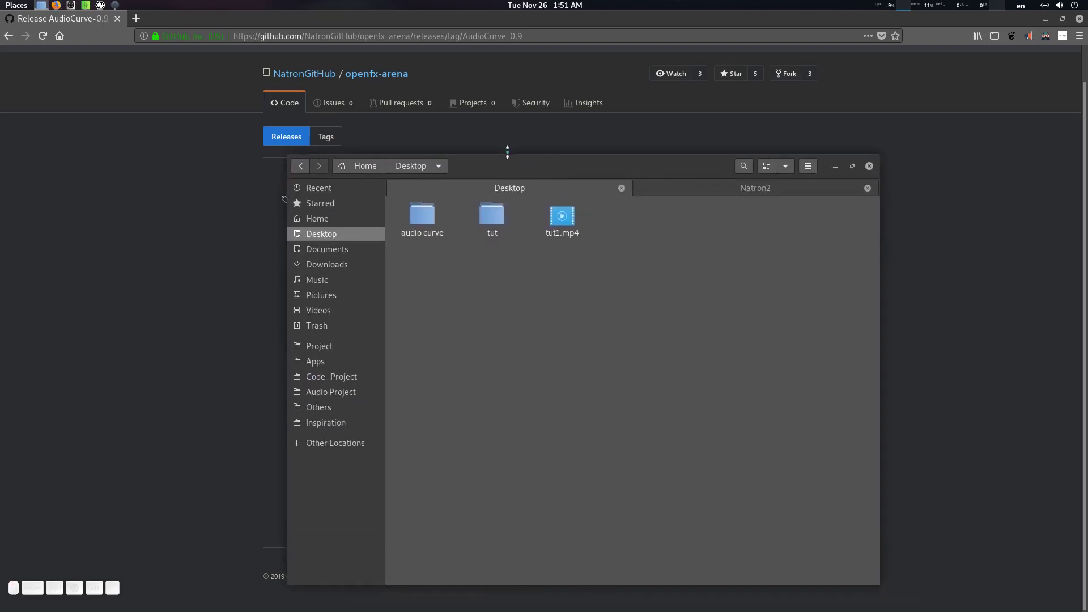
pyautogui.click(426, 230)
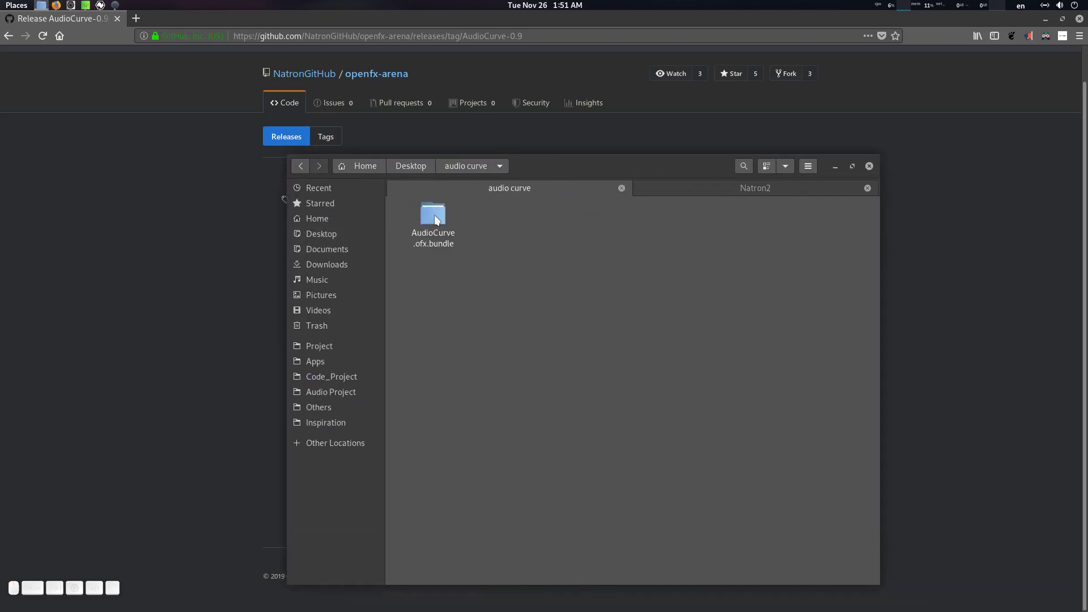
pyautogui.click(438, 217)
pyautogui.scroll(3)
pyautogui.click(492, 313)
pyautogui.click(573, 309)
# - Navigate into Natron2/Plugins/OFX/Natron (after a detour into bin)
pyautogui.click(756, 191)
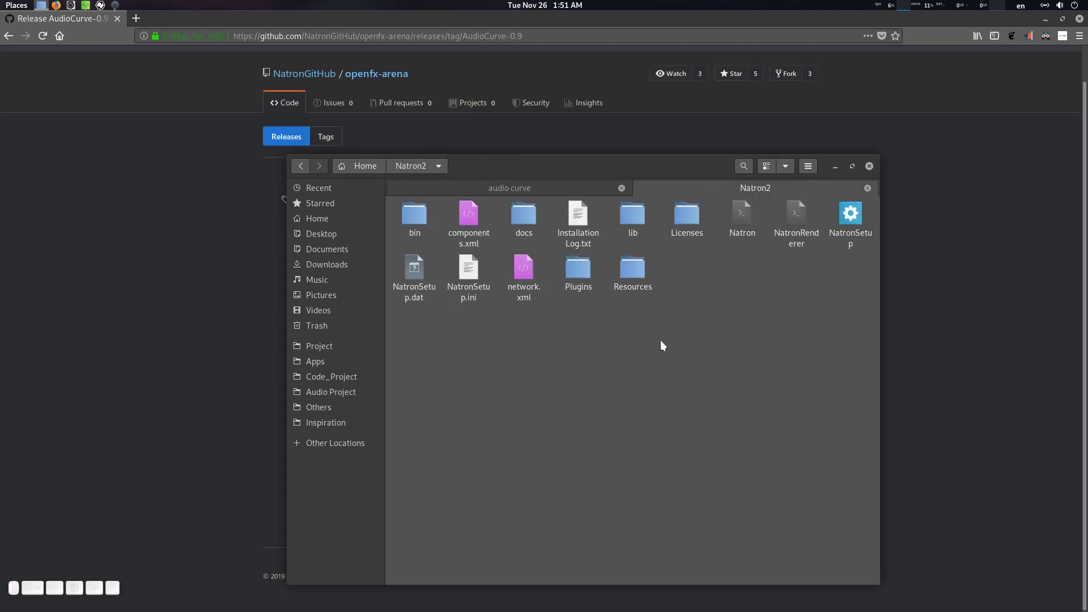
pyautogui.click(697, 340)
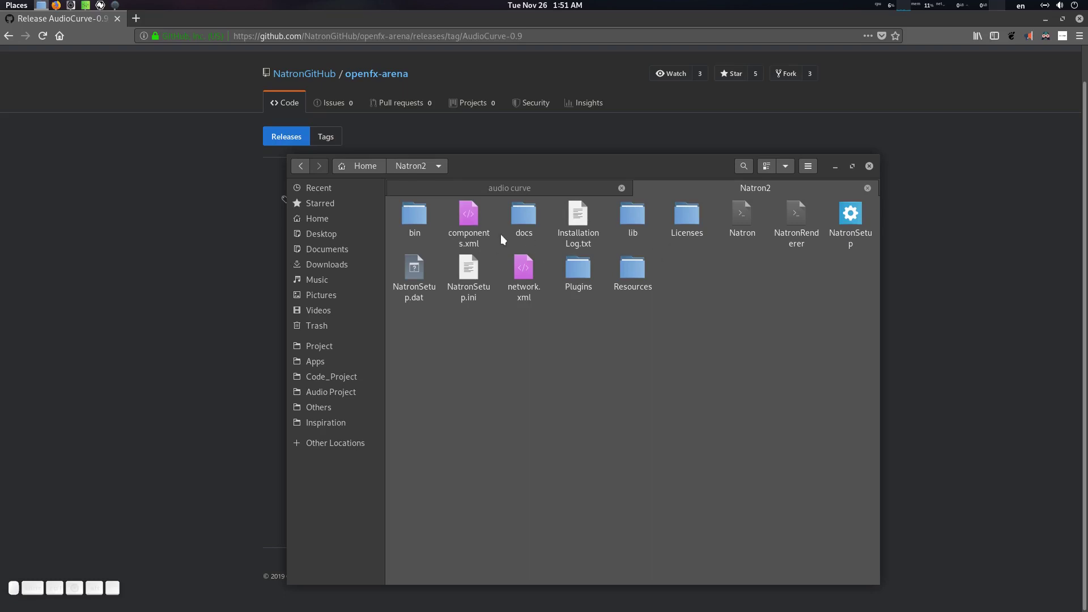
pyautogui.click(420, 224)
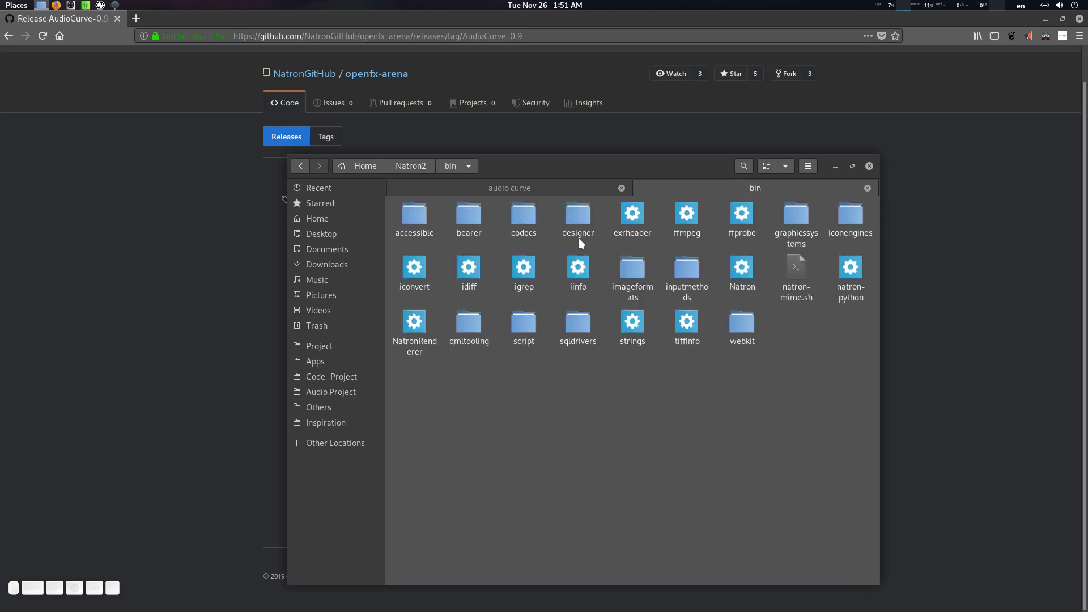
pyautogui.click(423, 169)
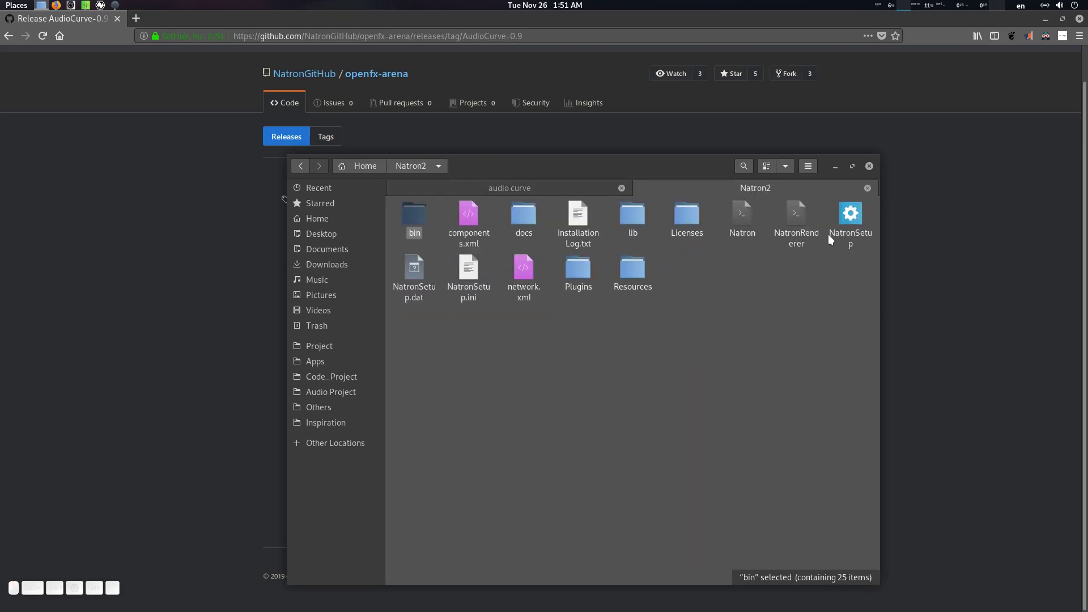
pyautogui.click(582, 274)
pyautogui.click(430, 220)
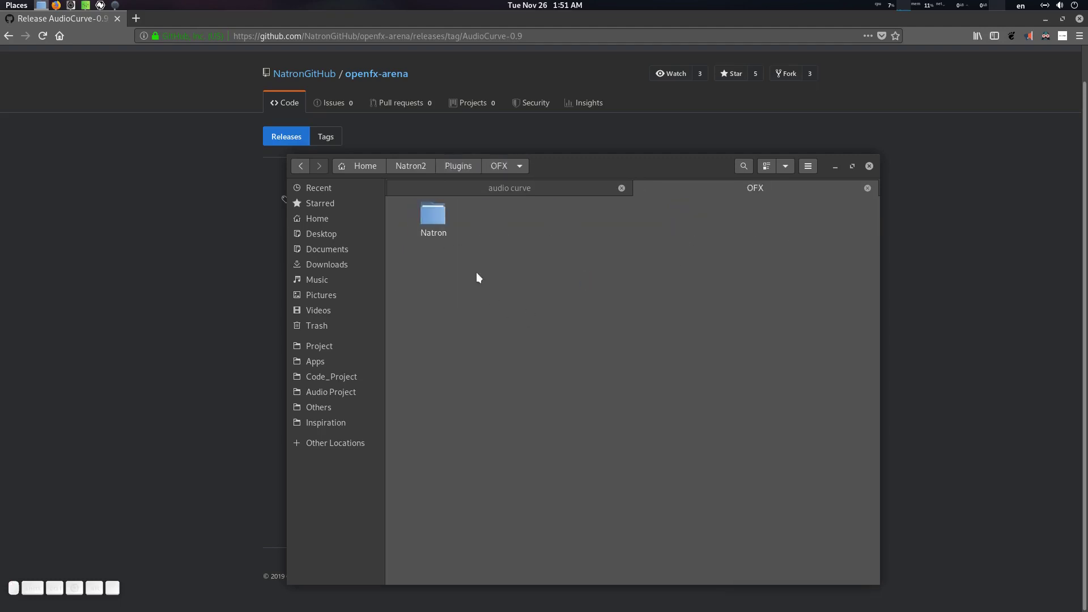
pyautogui.click(437, 219)
# - Paste the bundle into the Natron plugins folder and close the Files window
pyautogui.click(498, 304)
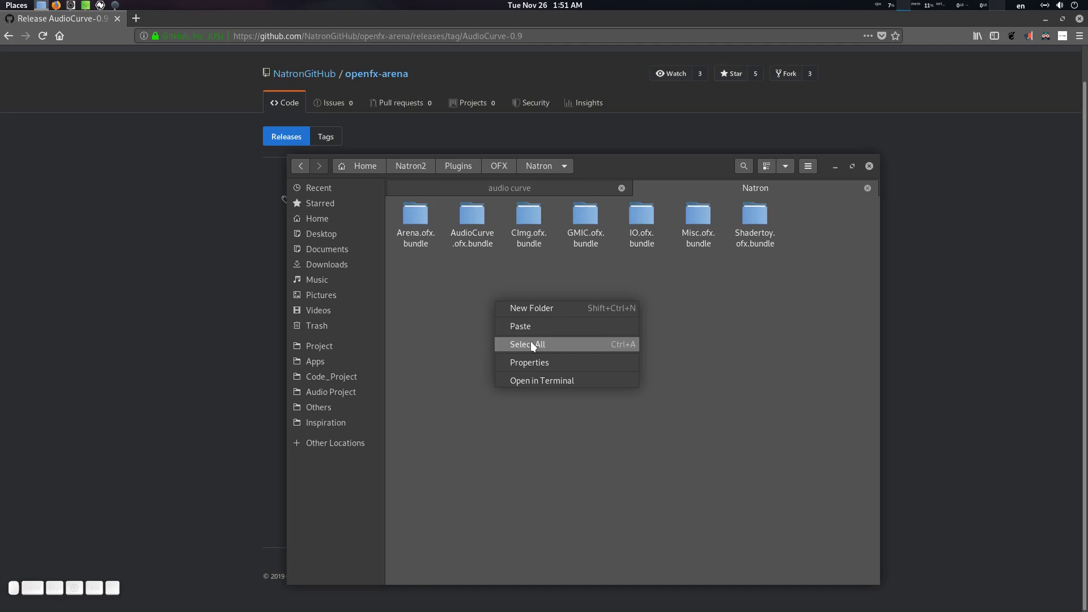
pyautogui.click(530, 329)
pyautogui.click(396, 287)
pyautogui.click(637, 312)
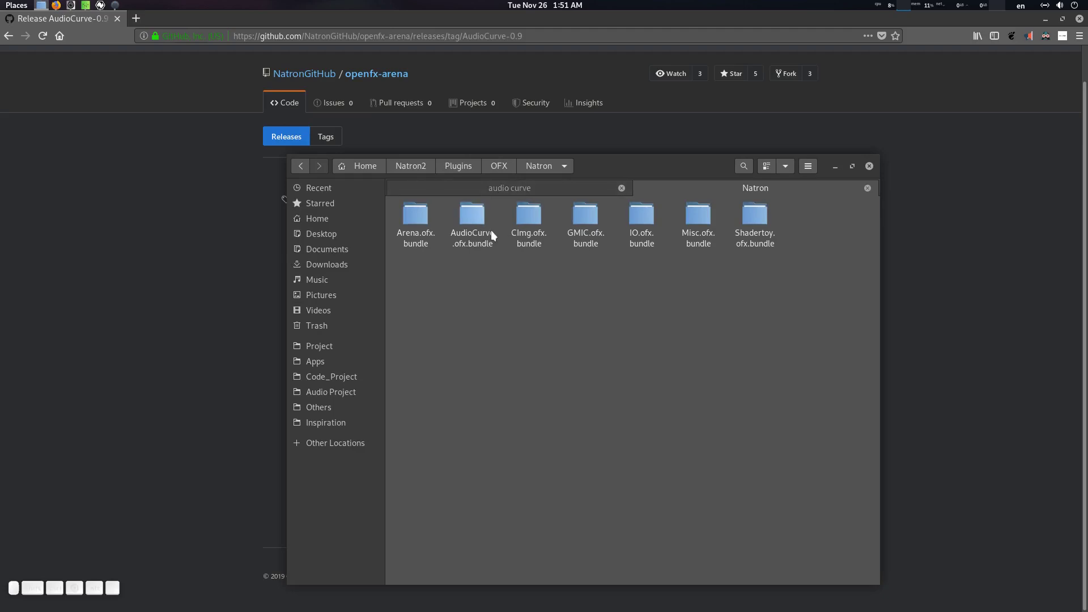
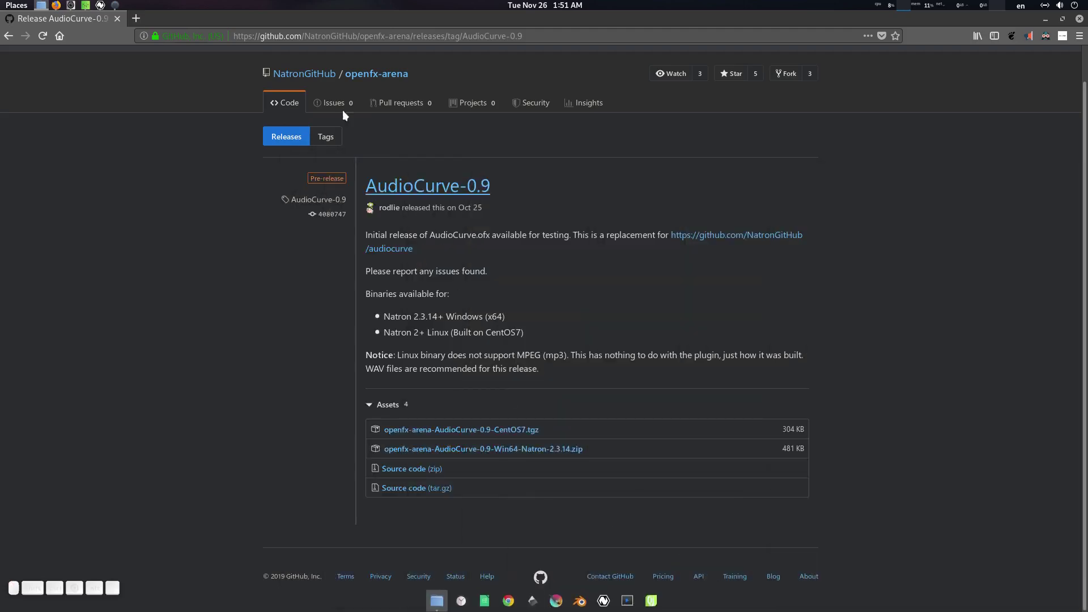
# - Launch Natron and show the promise wall.jpg Read node in Viewer1
pyautogui.click(108, 3)
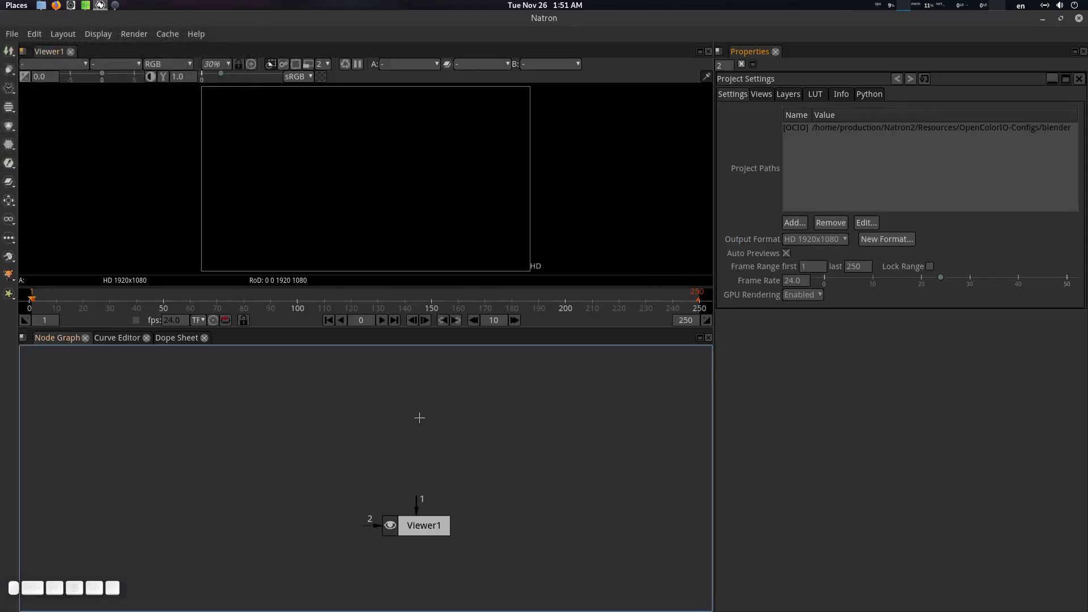
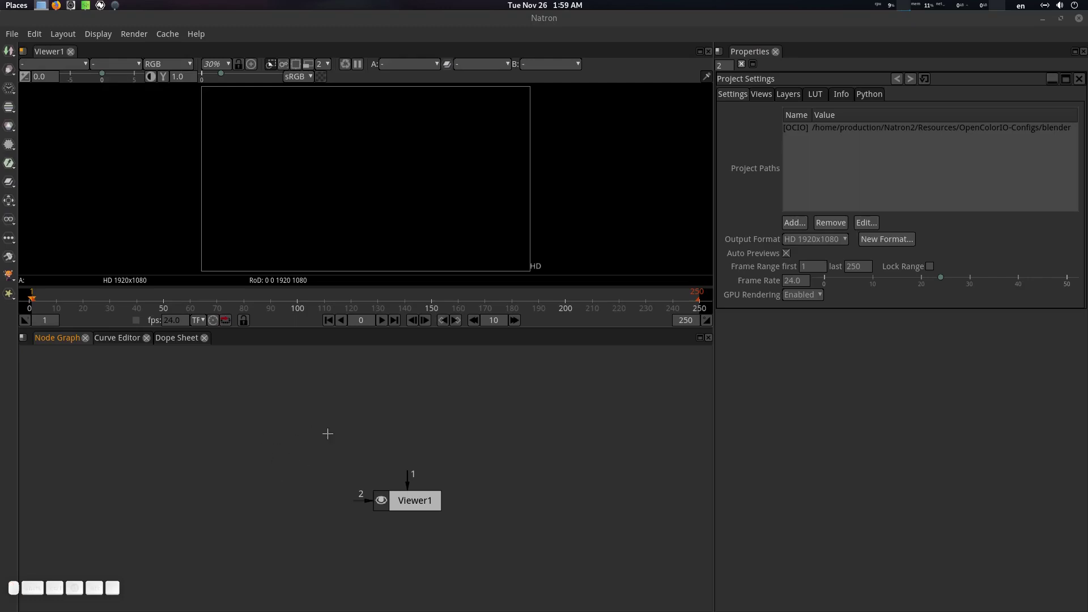
pyautogui.click(264, 426)
pyautogui.press('1')
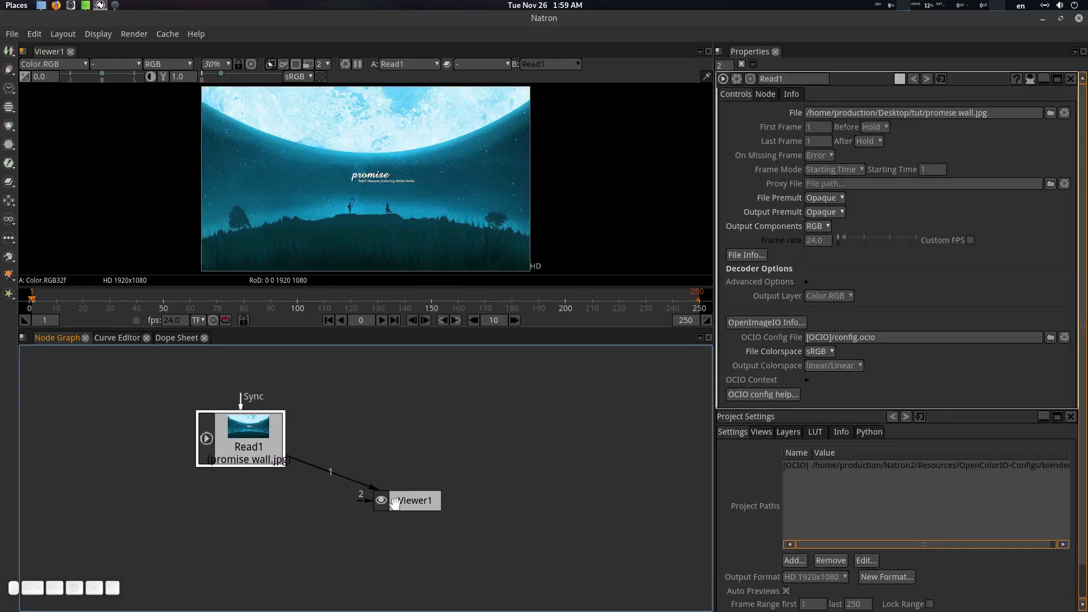
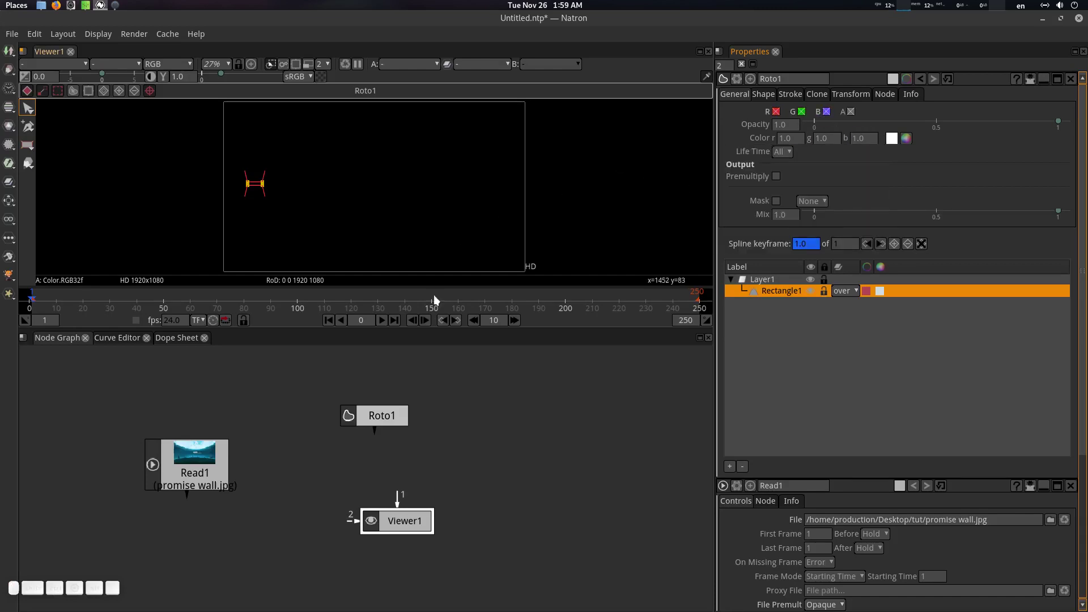
# - Connect Roto1 to Viewer1 so its Rectangle1 shape replaces the image in the viewer
pyautogui.click(386, 412)
pyautogui.press('1')
pyautogui.click(361, 231)
pyautogui.scroll(3)
pyautogui.scroll(-3)
pyautogui.middleClick(298, 212)
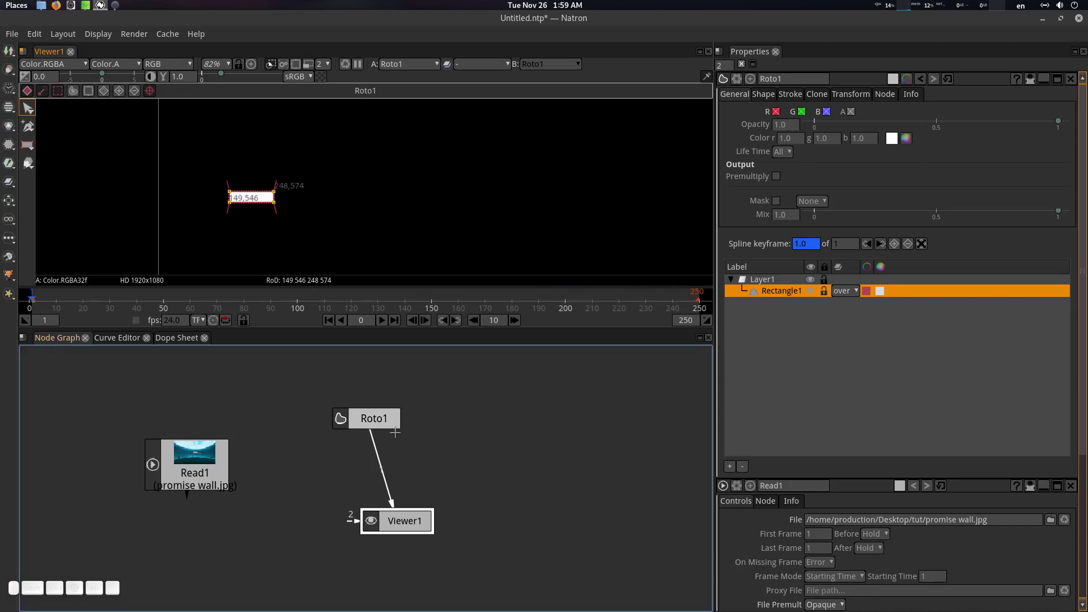
pyautogui.middleClick(376, 413)
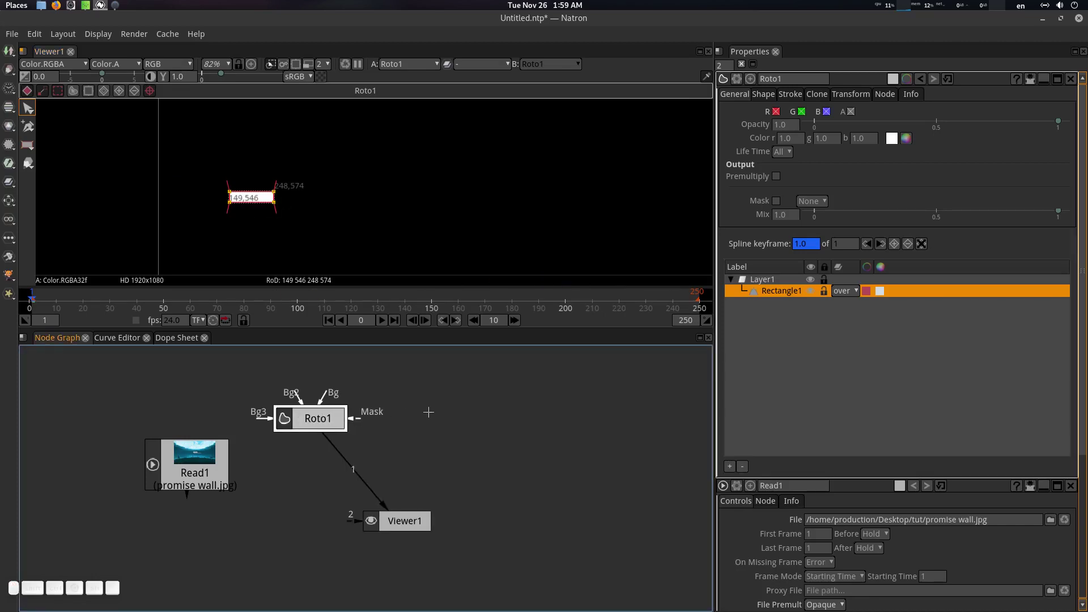
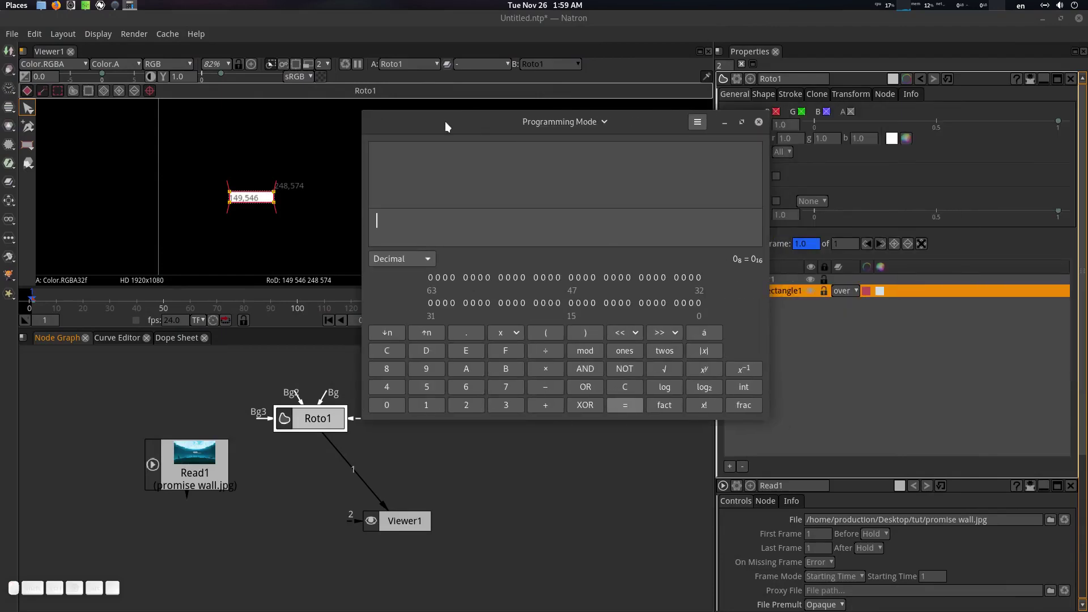
# - Compute 100 ÷ 5 = 20 in the Calculator
pyautogui.press('1')
pyautogui.press('0')
pyautogui.press('/')
pyautogui.press('5')
pyautogui.press('Return')
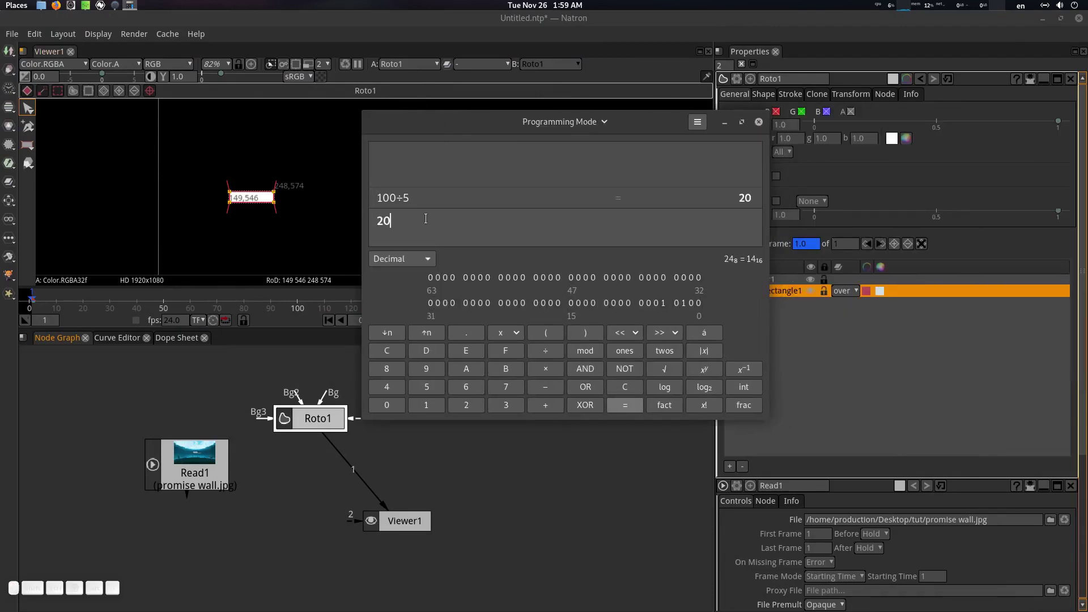
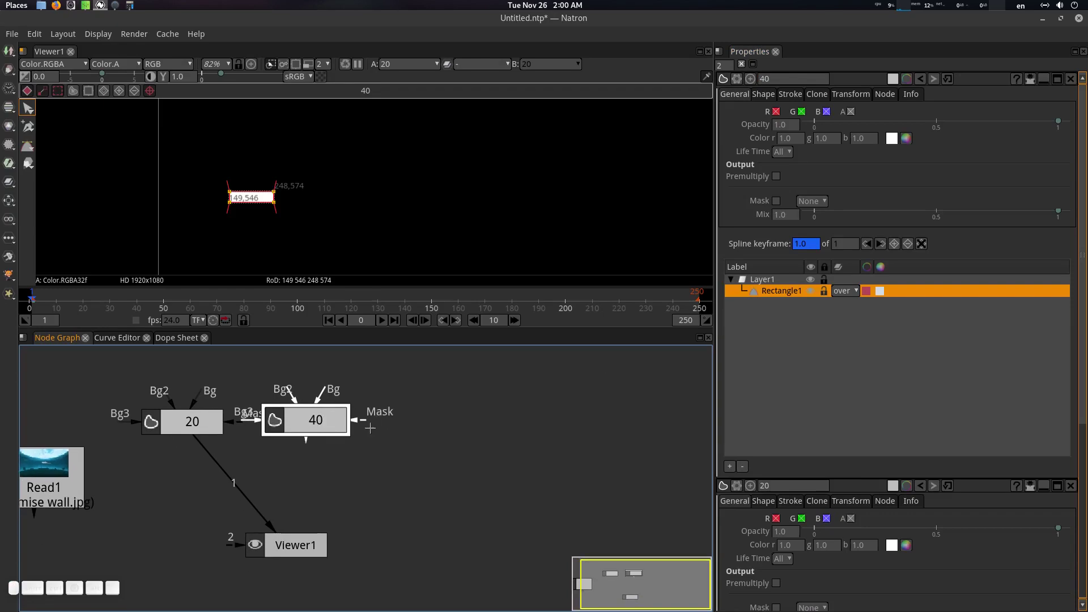
# - Duplicate the Roto node 40 and rename the copy 80
pyautogui.press('alt+c')
pyautogui.moveTo(417, 447); pyautogui.dragTo(791, 187)
pyautogui.click(792, 76)
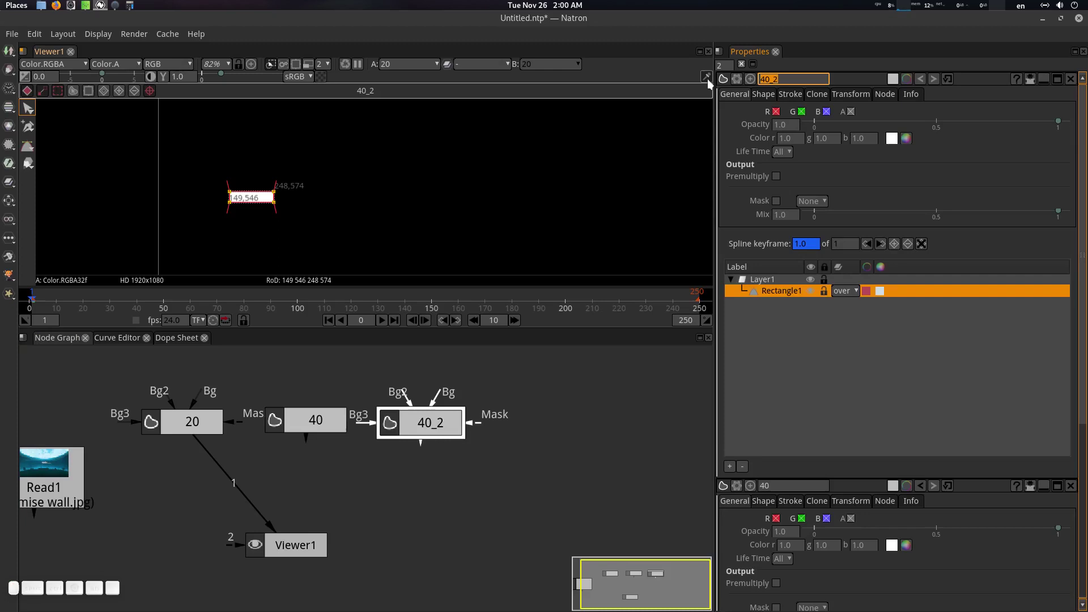
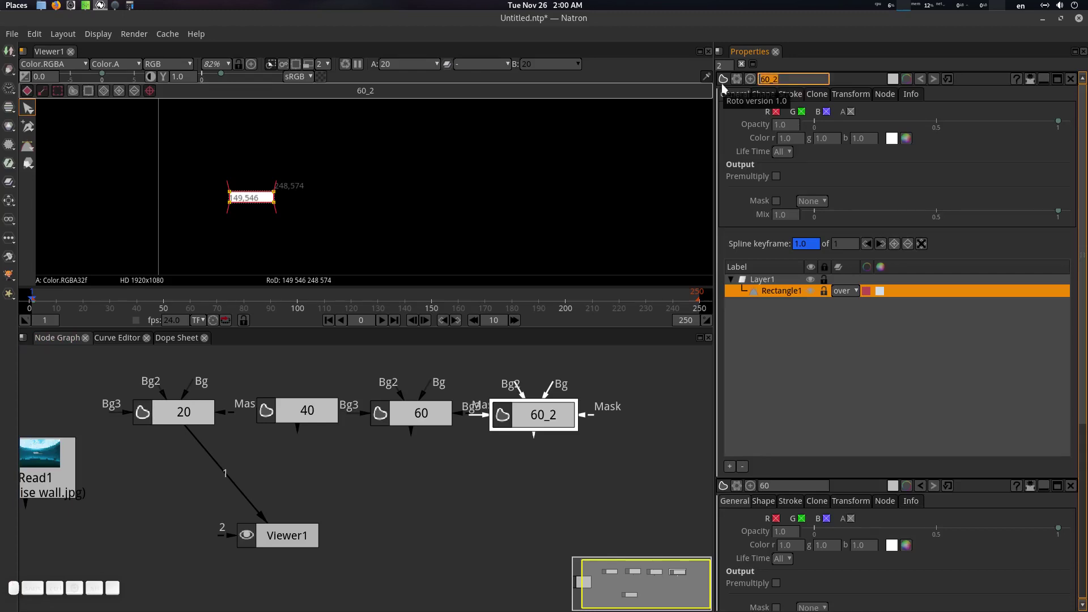
pyautogui.press('8')
pyautogui.press('Return')
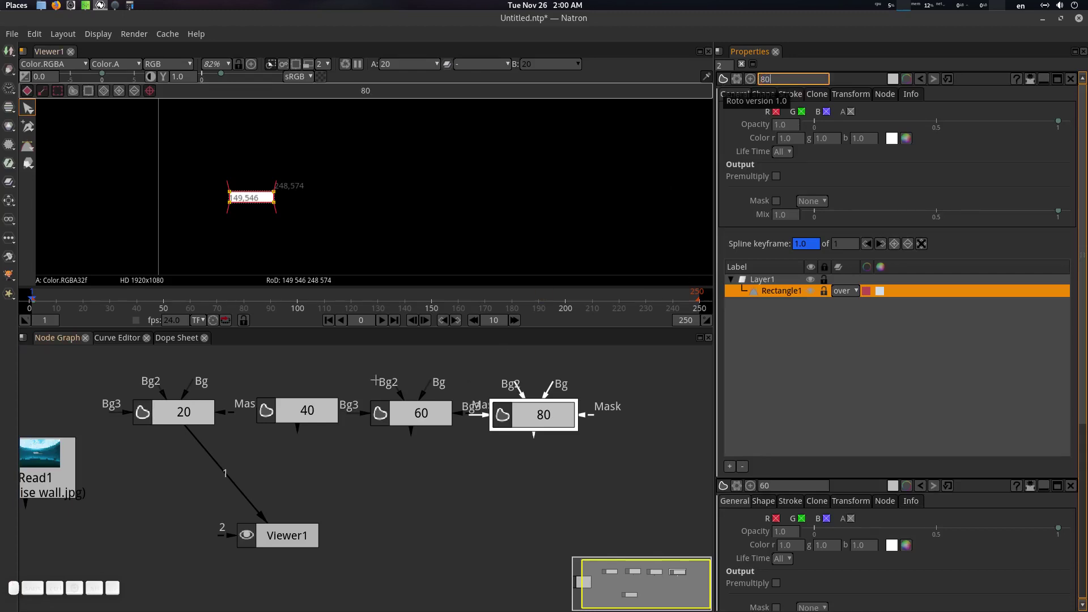
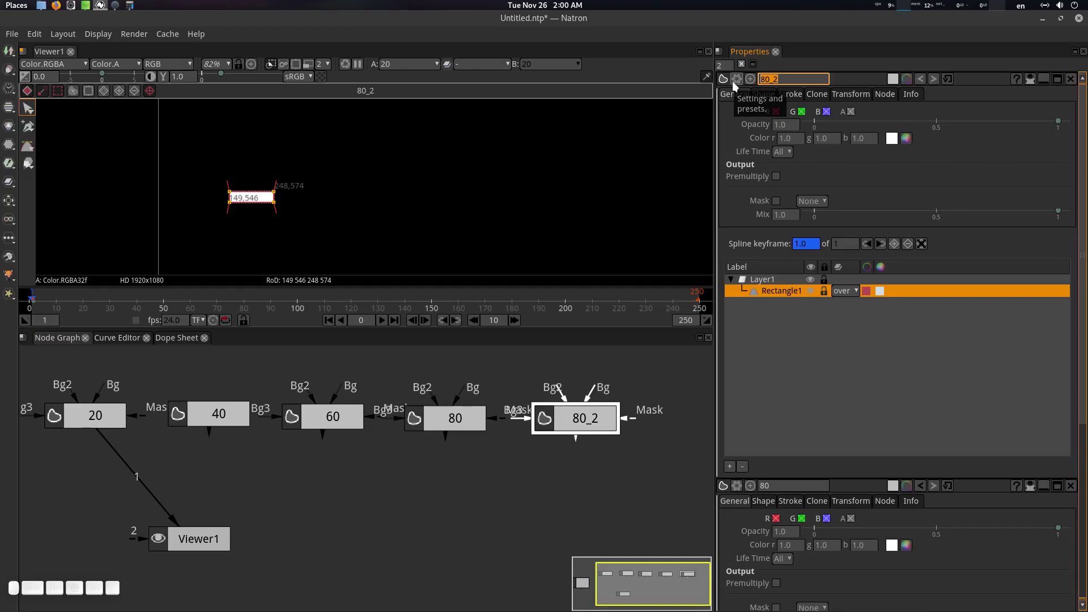
# - Rename the next duplicated Roto node 100
pyautogui.press('1')
pyautogui.press('0')
pyautogui.press('Return')
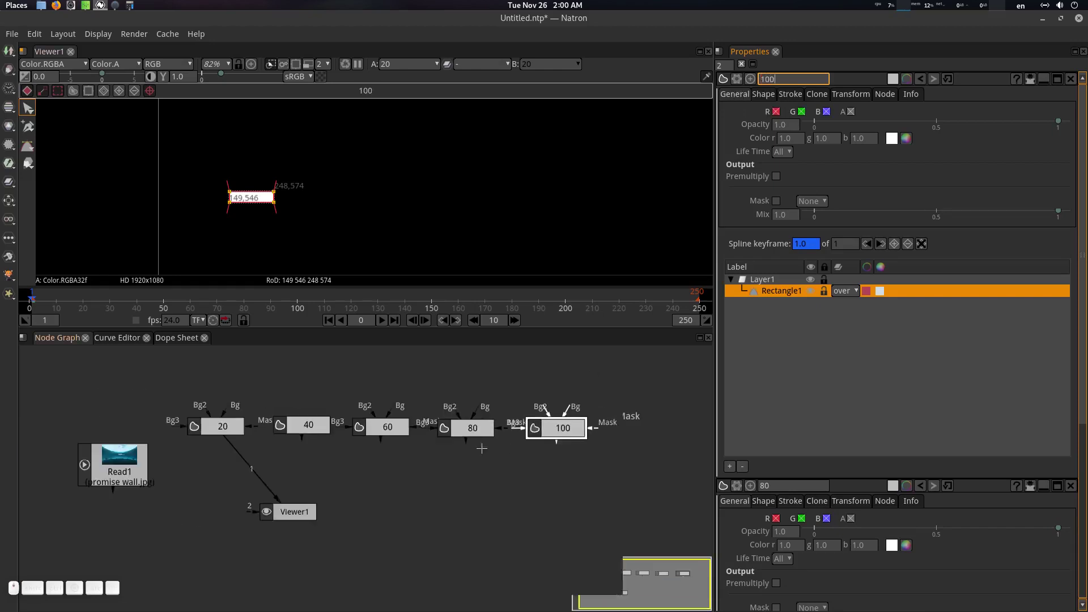
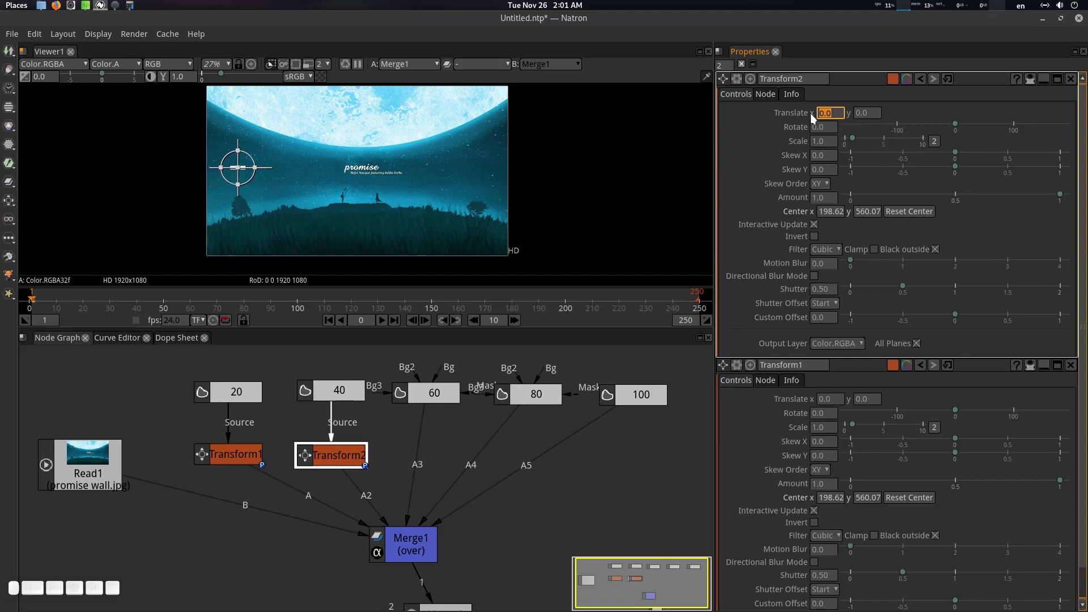
# - Set Transform2 and Transform3 Translate x to 150 and 300 px
pyautogui.scroll(3)
pyautogui.click(364, 207)
pyautogui.click(837, 115)
pyautogui.press('Return')
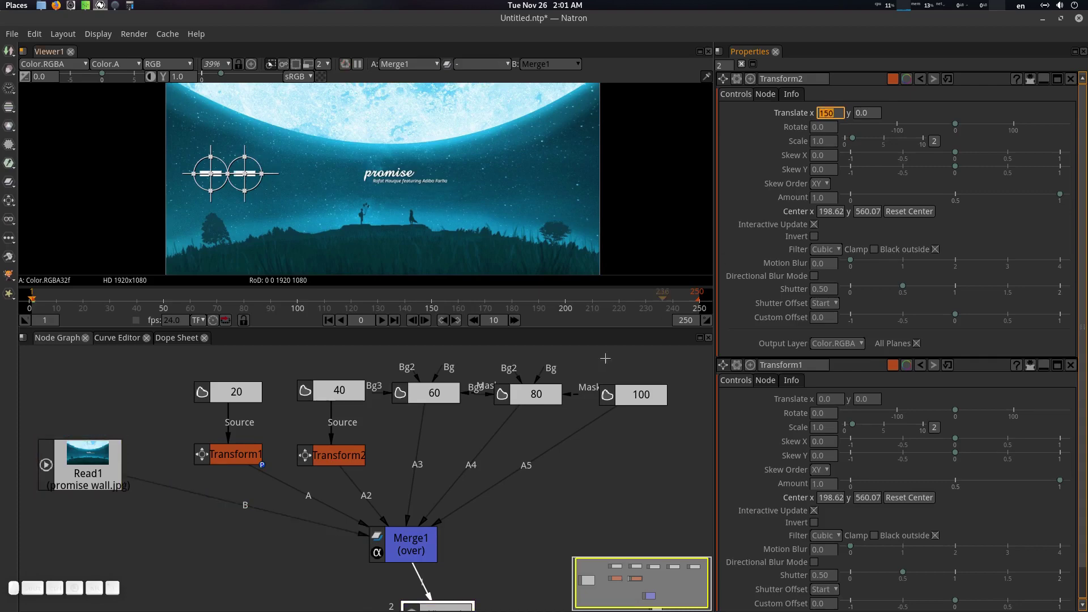
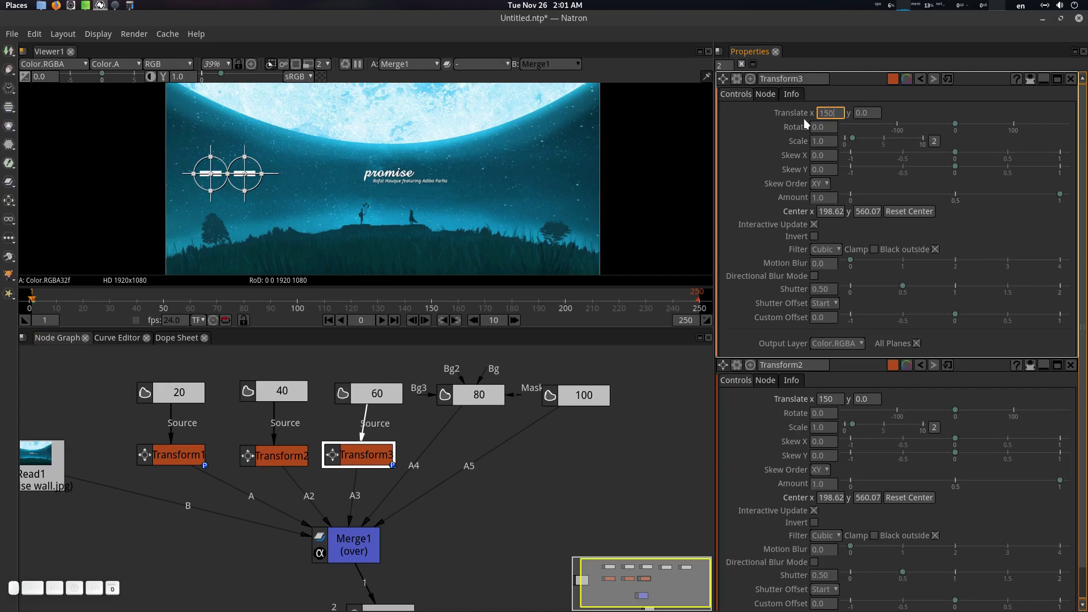
pyautogui.press('BackSpace')
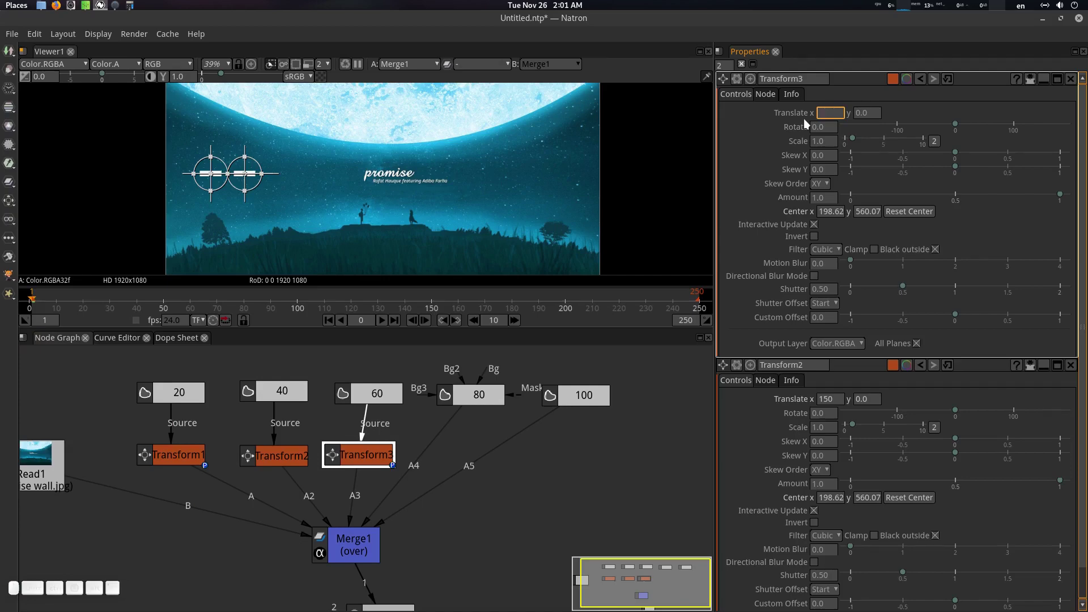
pyautogui.press('3')
pyautogui.press('0')
pyautogui.press('Return')
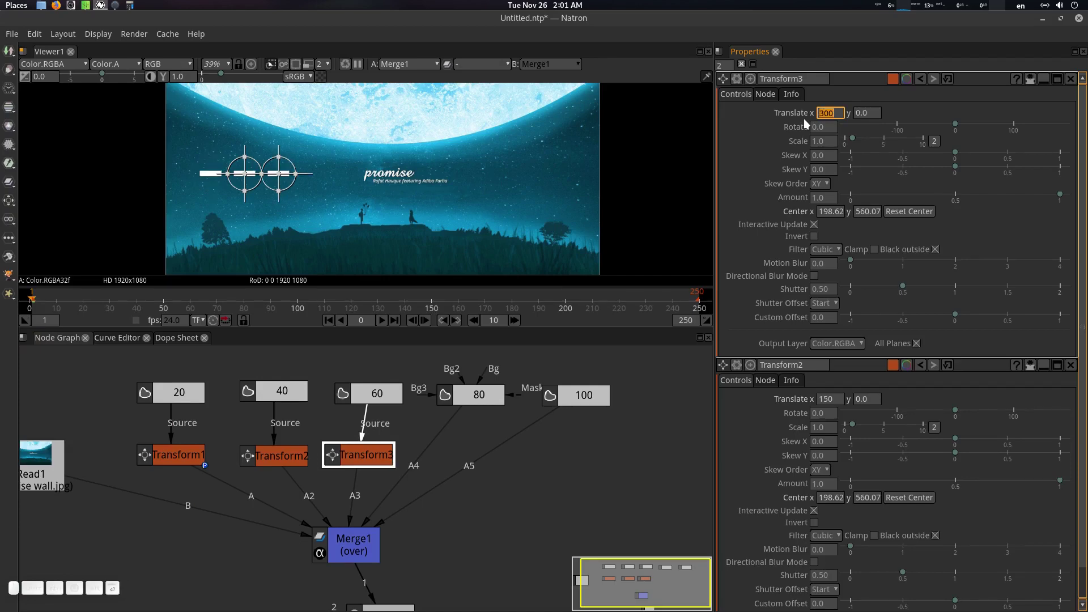
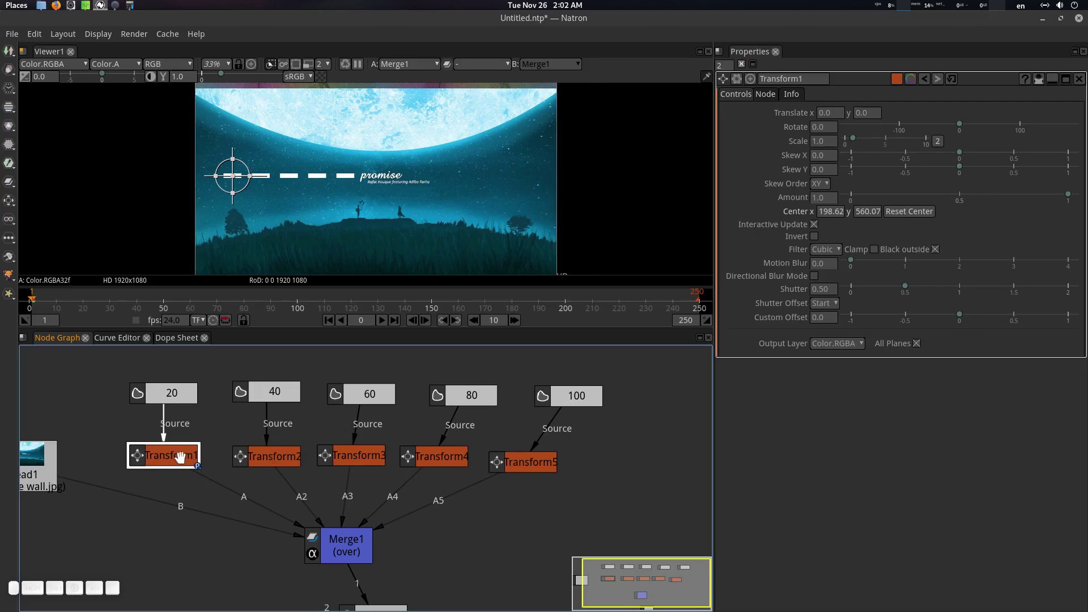
# - Arrange the fourth and fifth dashes' Transform nodes in the node graph
pyautogui.click(279, 459)
pyautogui.moveTo(353, 455); pyautogui.dragTo(467, 460)
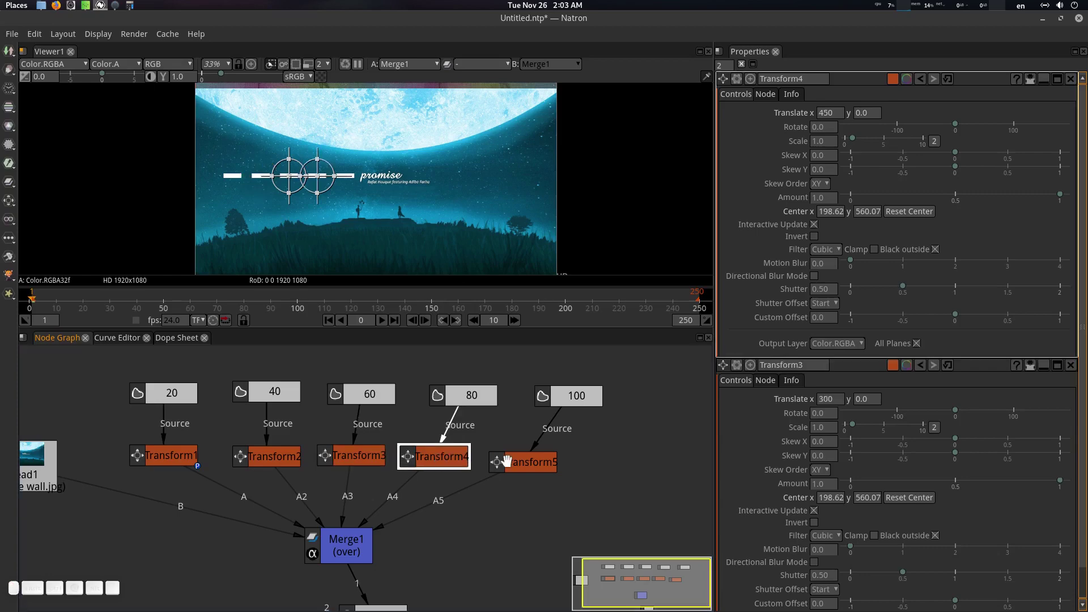
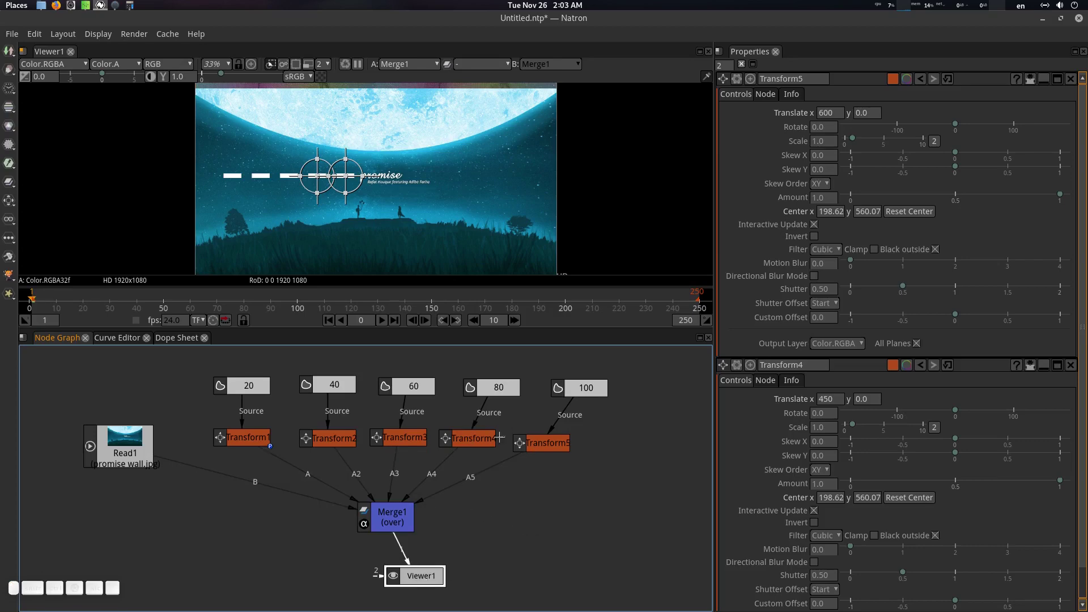
pyautogui.scroll(3)
pyautogui.scroll(-3)
pyautogui.scroll(3)
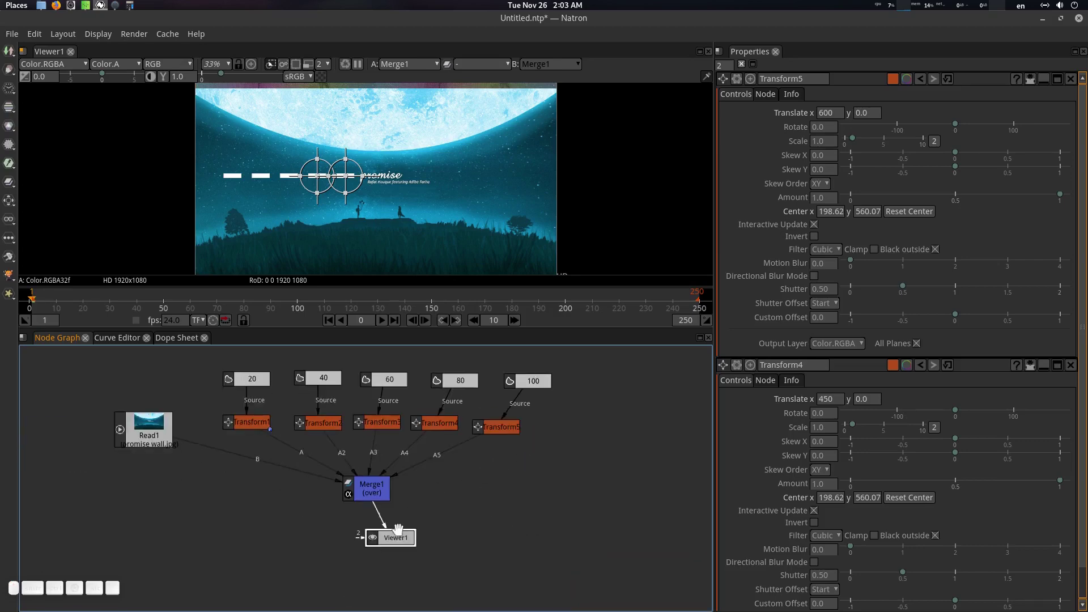
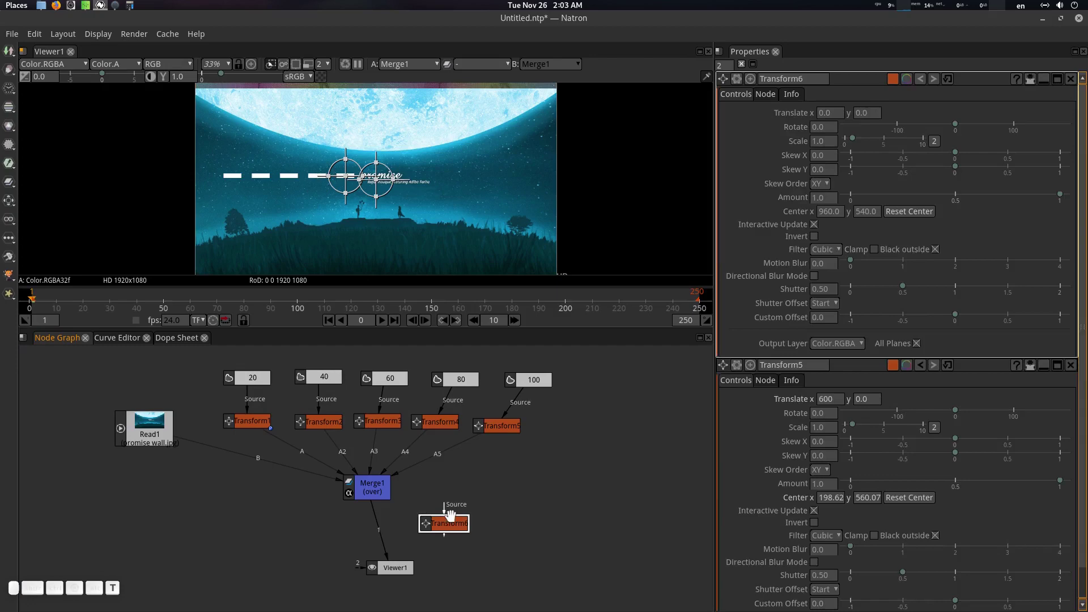
# - Insert Transform6 between Merge1 and Viewer1 and drag its Scale down to about 0.62
pyautogui.click(448, 513)
pyautogui.click(397, 520)
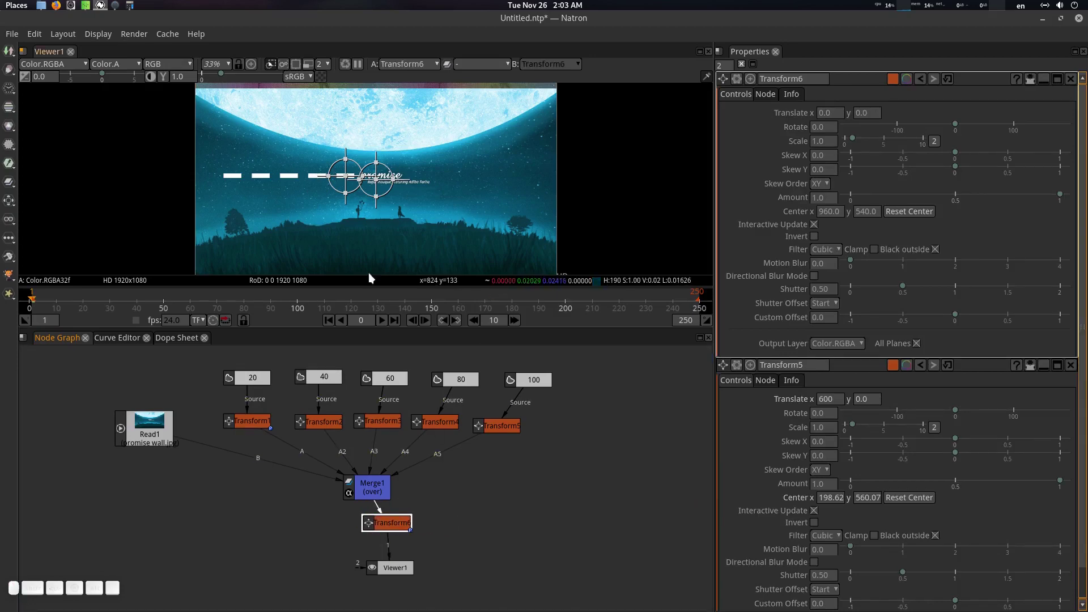
pyautogui.click(388, 520)
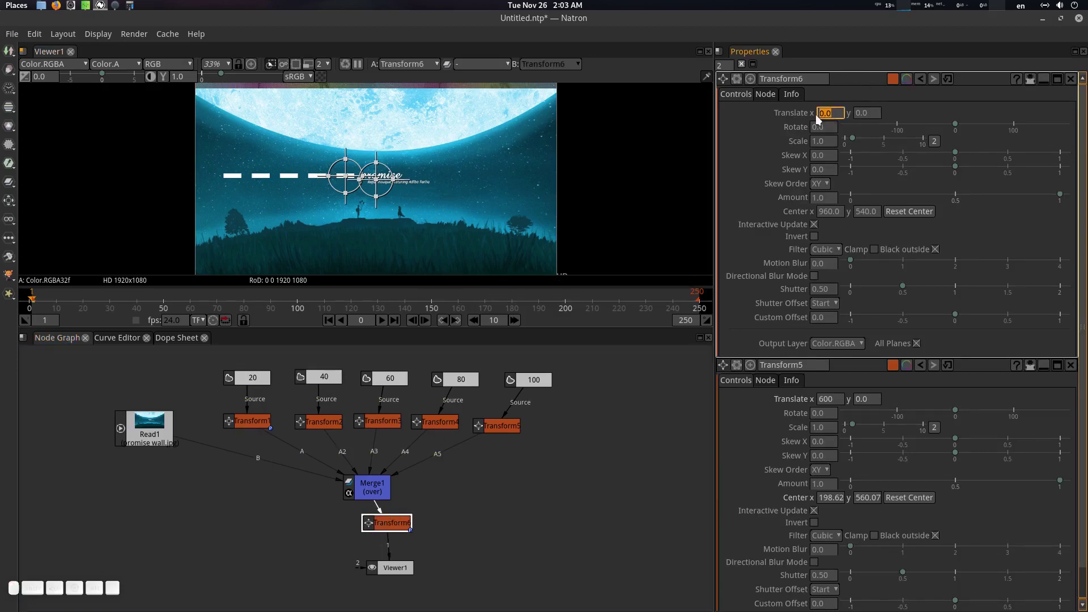
pyautogui.moveTo(858, 140); pyautogui.dragTo(715, 342)
pyautogui.press('ctrl+z')
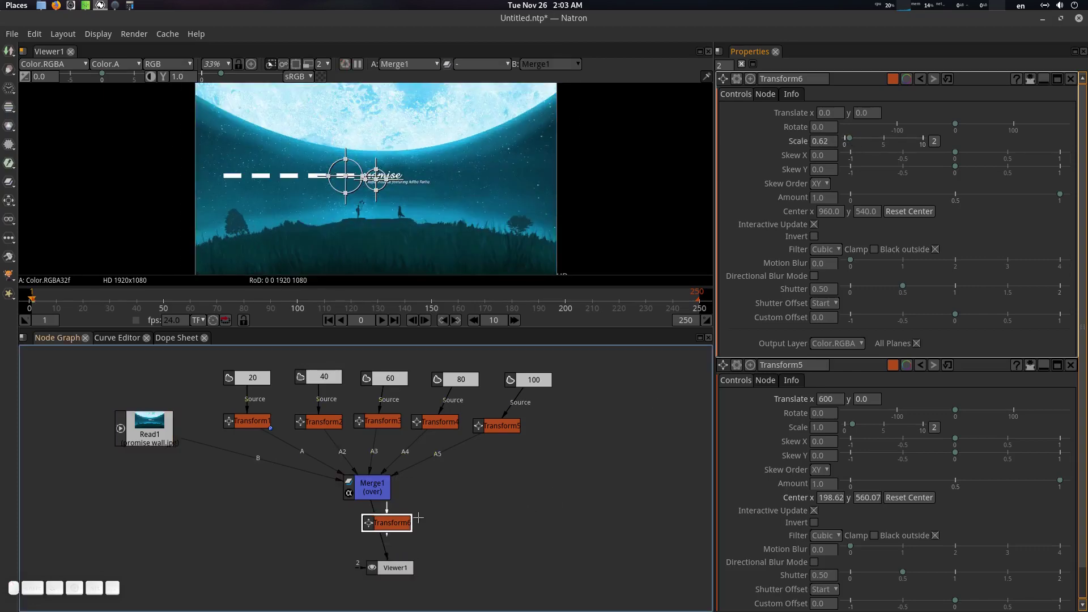
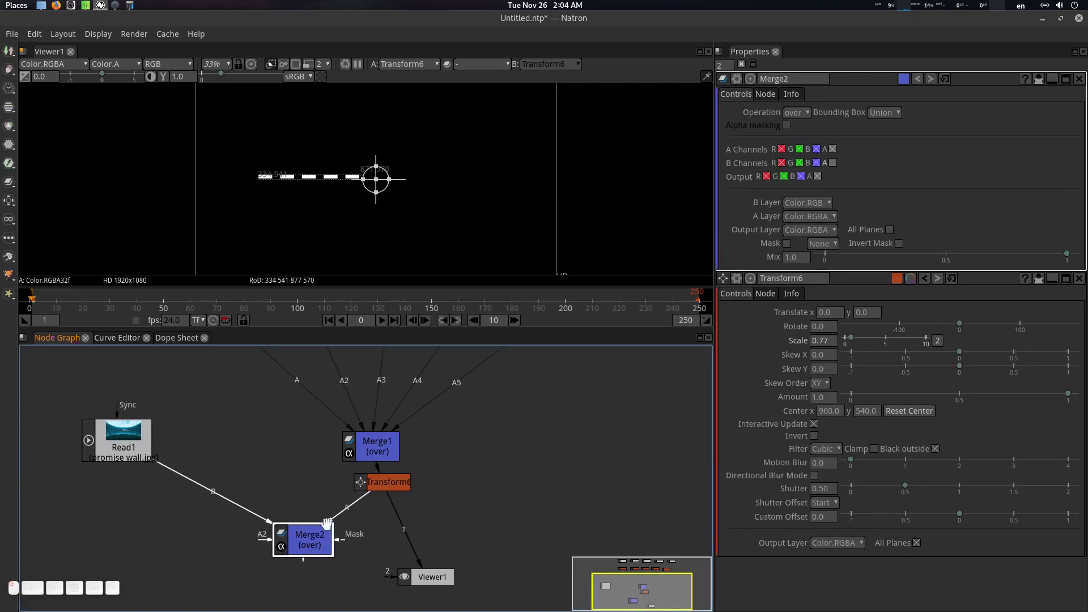
# - View Merge2's composite over the background and bring up Transform6's settings
pyautogui.click(295, 542)
pyautogui.press('1')
pyautogui.click(360, 142)
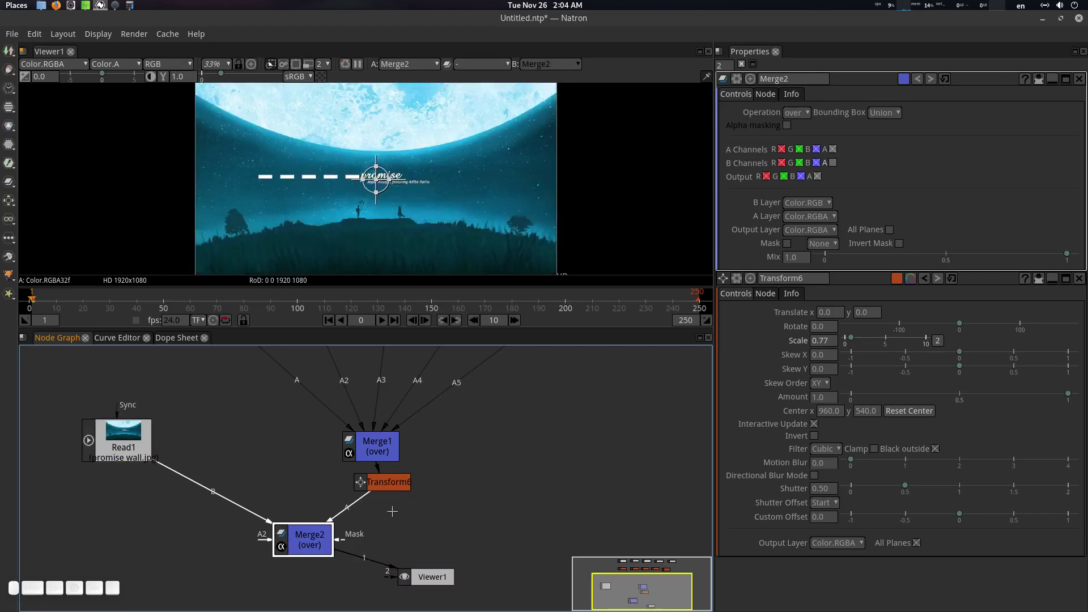
pyautogui.click(360, 142)
pyautogui.scroll(3)
pyautogui.scroll(-3)
pyautogui.scroll(3)
# - Set Transform6 Translate to 430, -82 so the dashes sit below the promise title
pyautogui.click(446, 202)
pyautogui.scroll(3)
pyautogui.moveTo(370, 180); pyautogui.dragTo(782, 187)
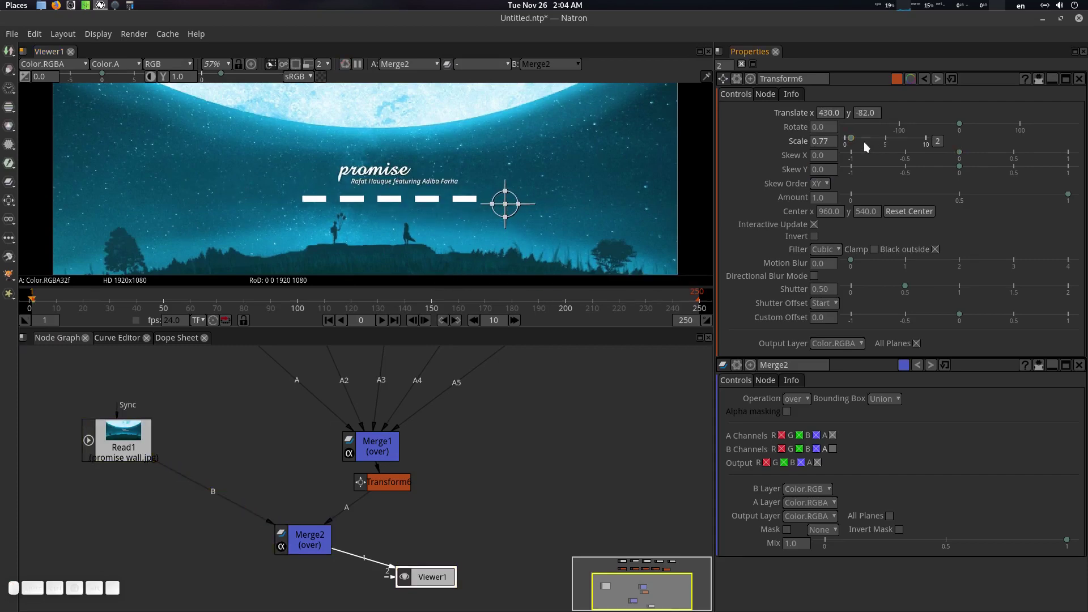
pyautogui.click(823, 142)
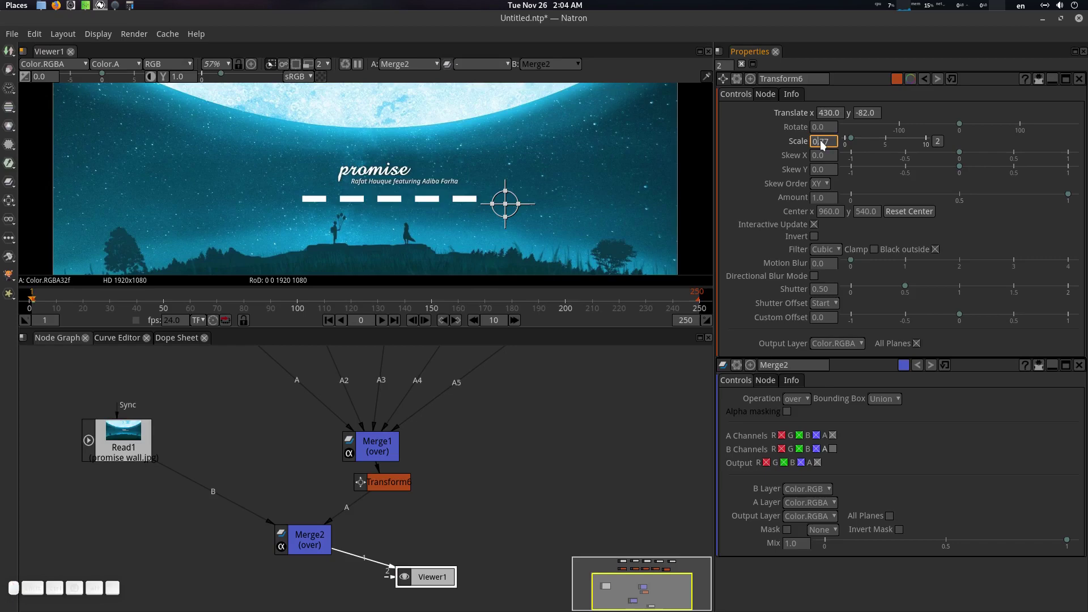
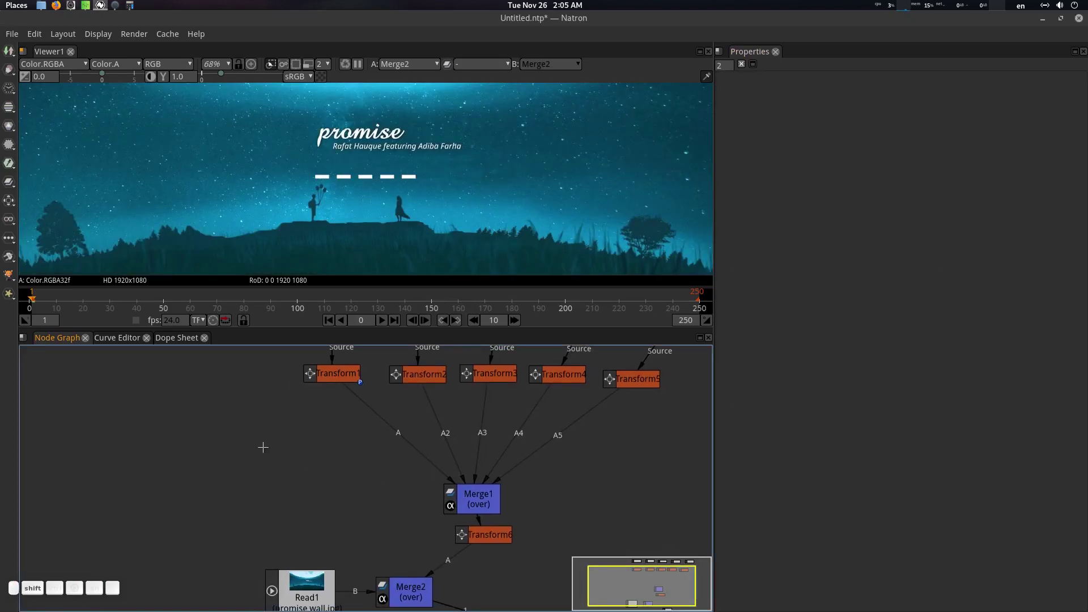
# - Add AudioCurve1 and Audio_VLC1 nodes to the graph via the Tab node search
pyautogui.press('Tab')
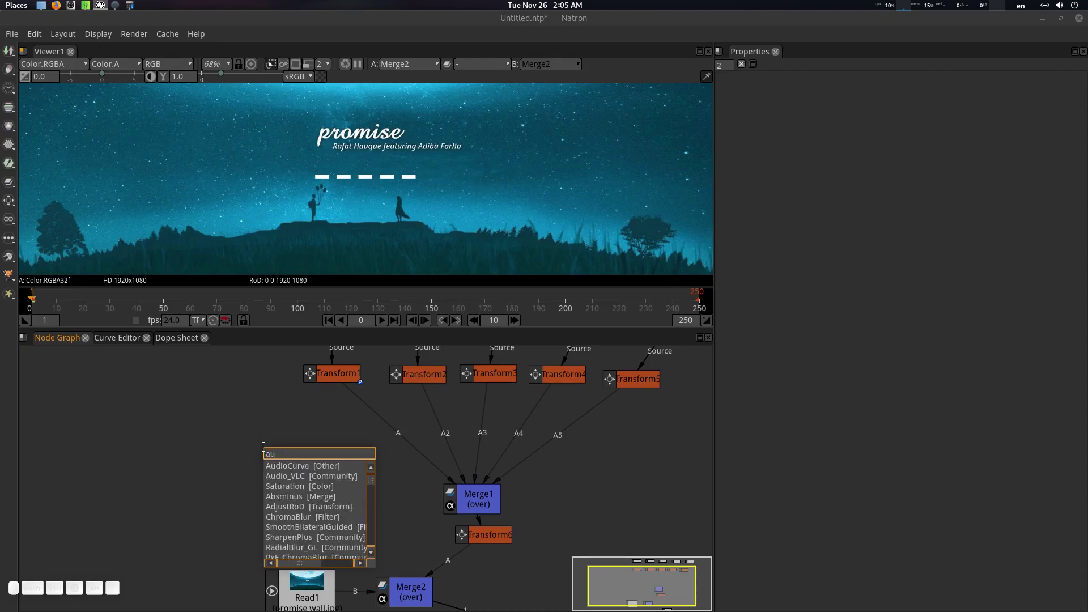
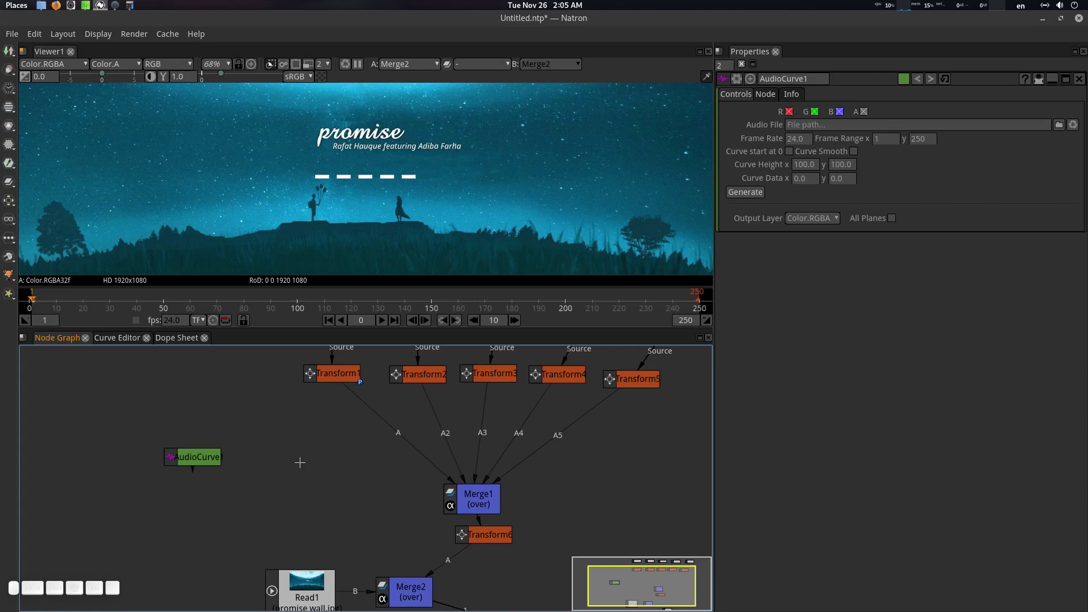
pyautogui.press('Tab')
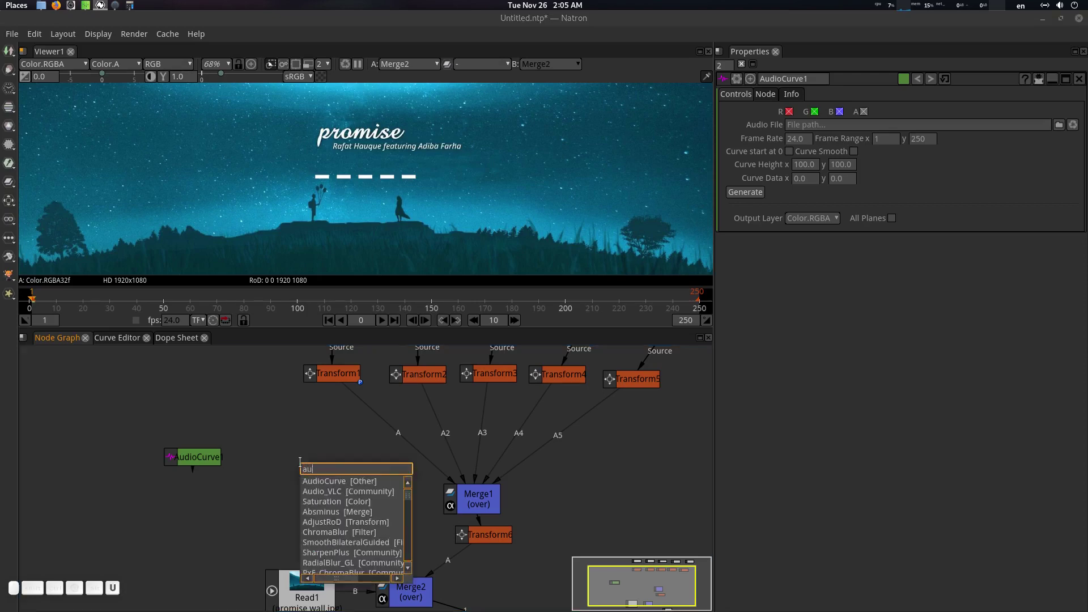
pyautogui.press('Down')
pyautogui.press('Return')
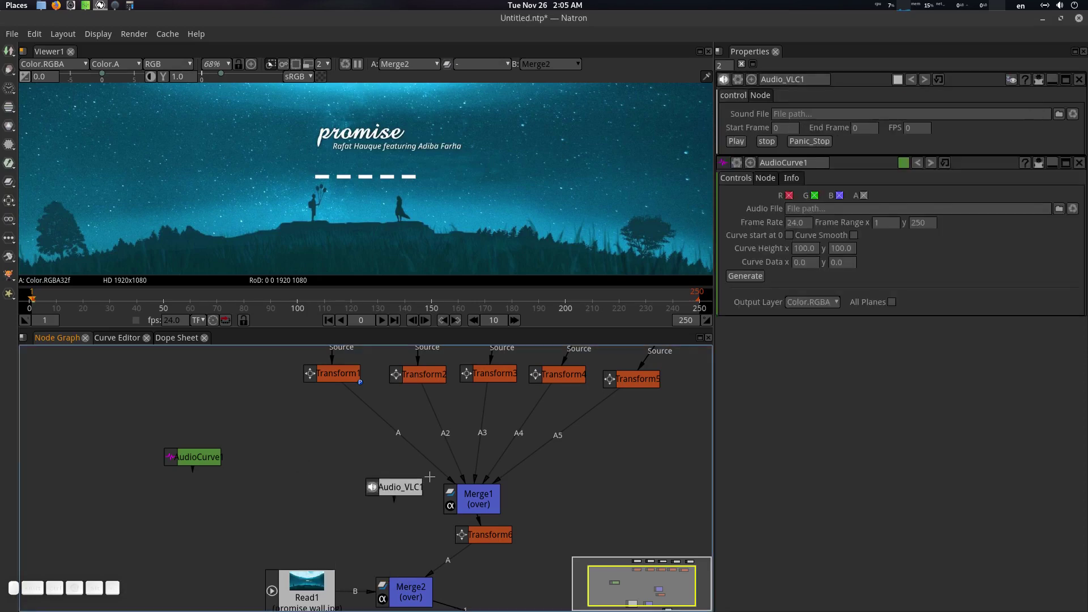
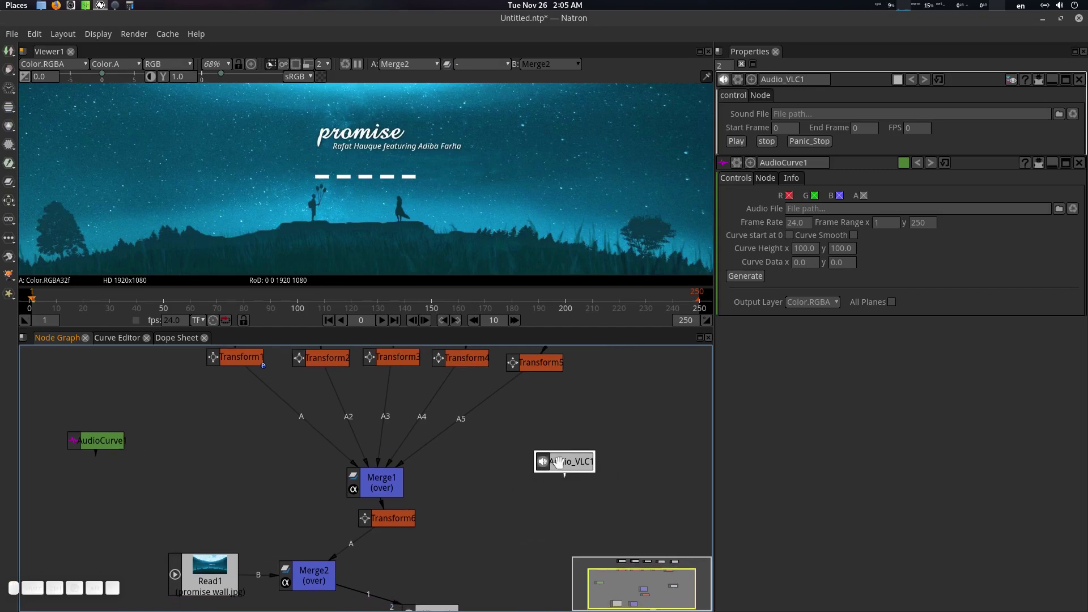
pyautogui.click(396, 520)
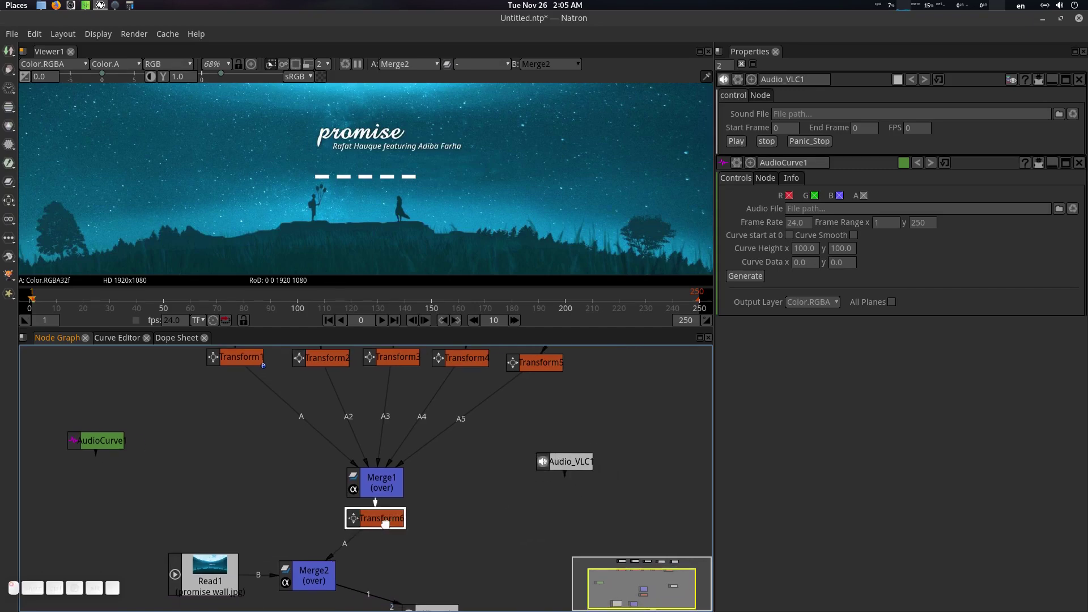
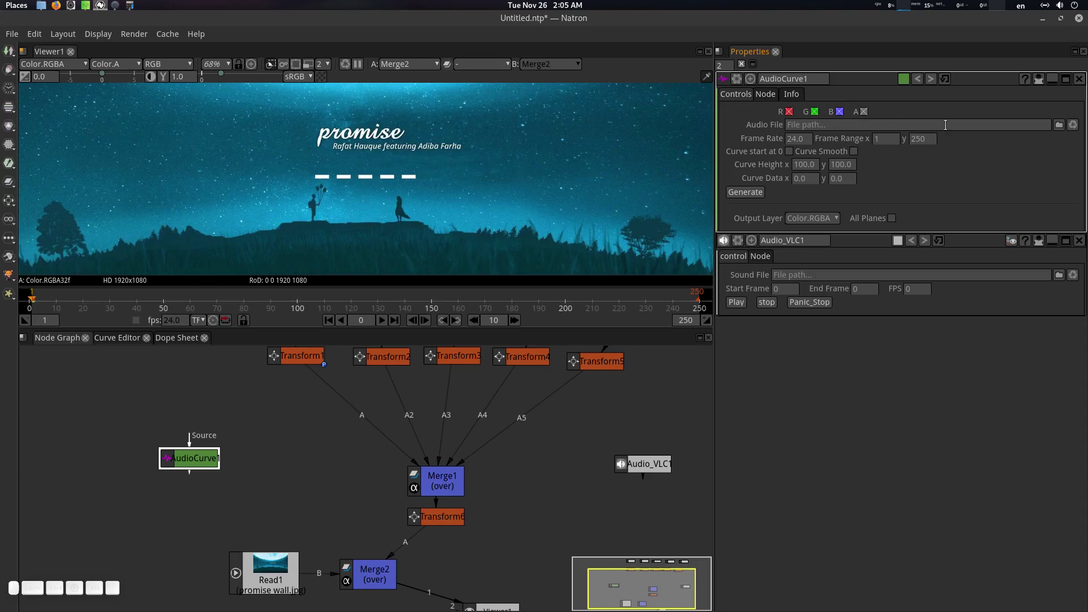
# - Load the Promise song WAV from Desktop/tut into AudioCurve1's Audio File
pyautogui.click(1065, 131)
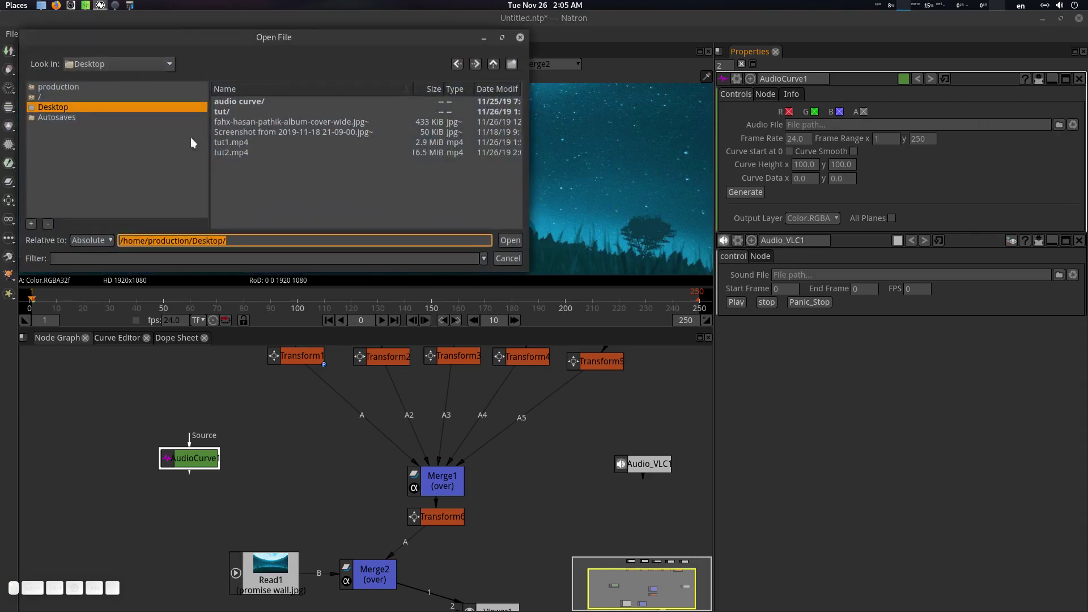
pyautogui.click(65, 113)
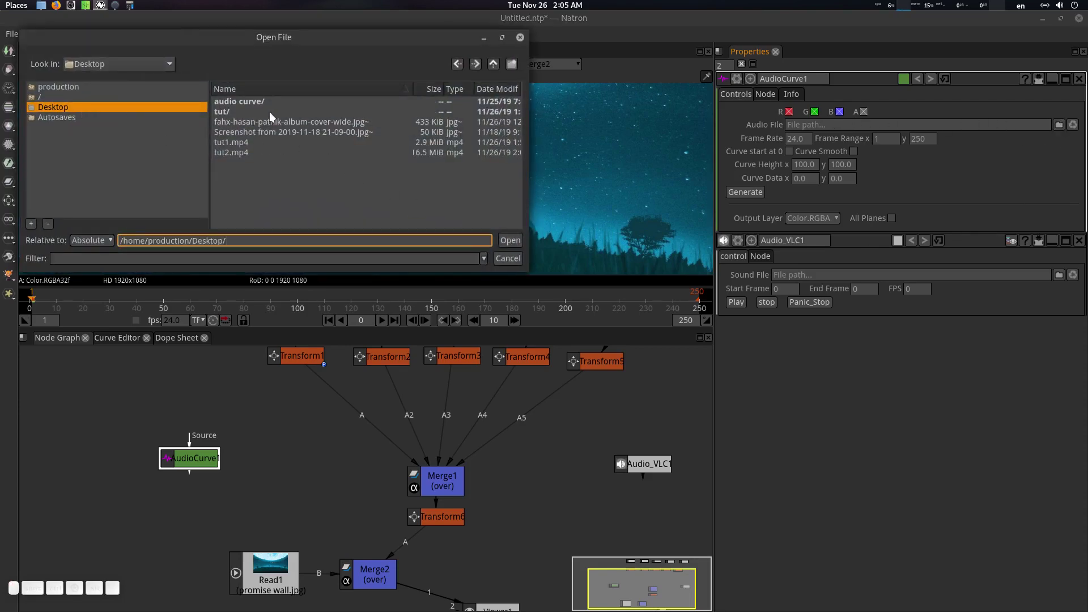
pyautogui.click(228, 114)
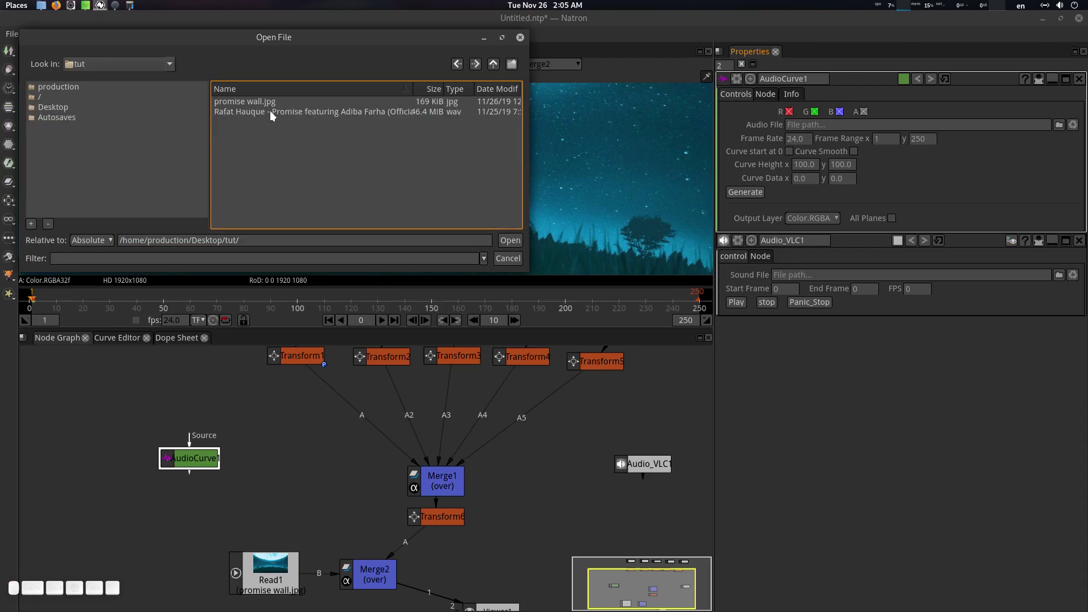
pyautogui.click(275, 115)
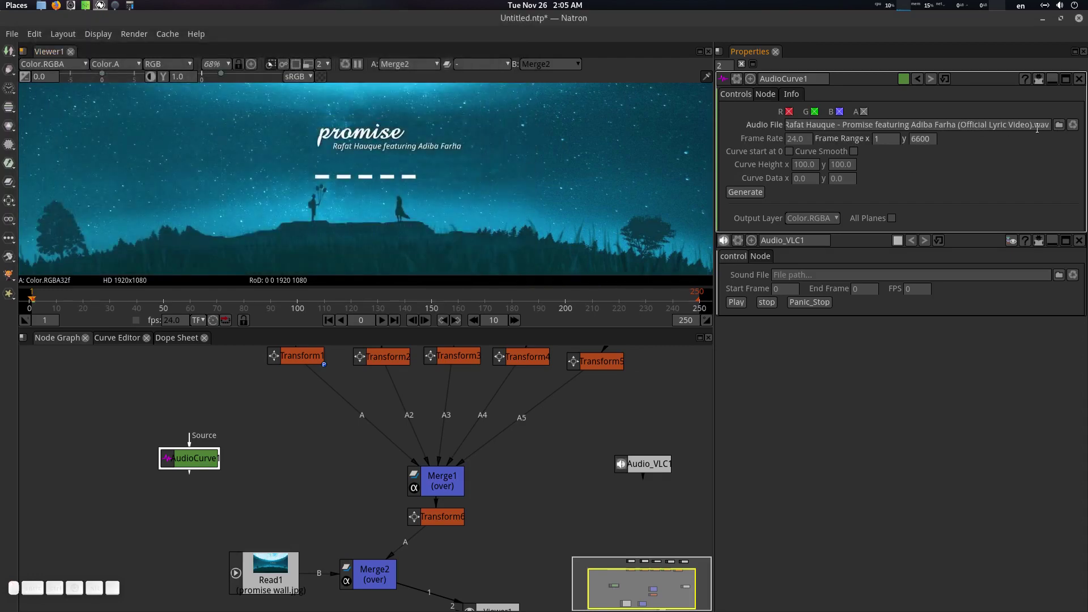
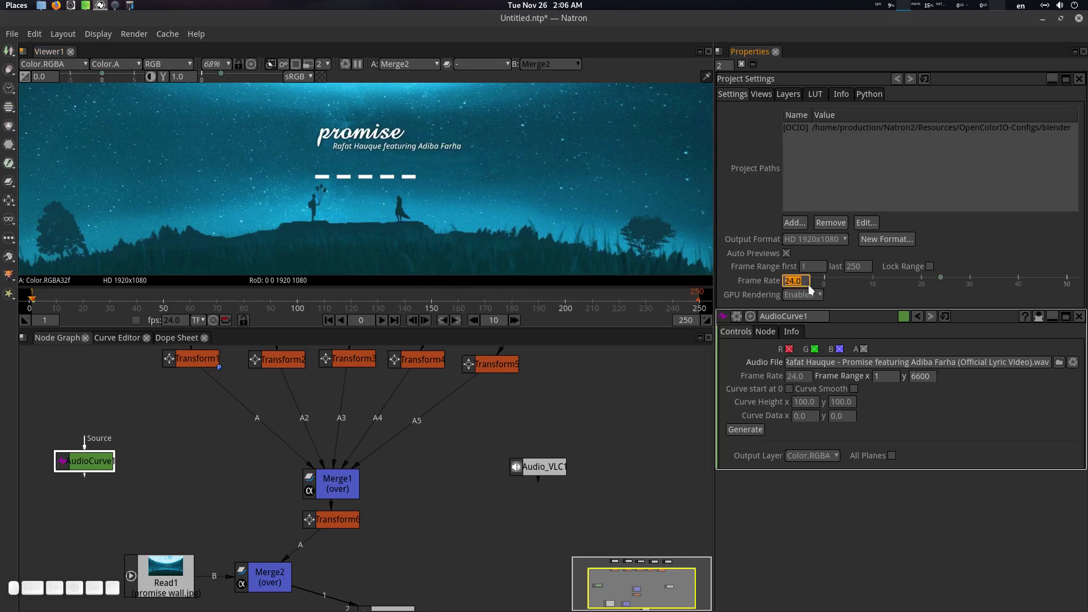
# - Set the project frame rate and AudioCurve1's frame rate both to 30 fps
pyautogui.click(809, 286)
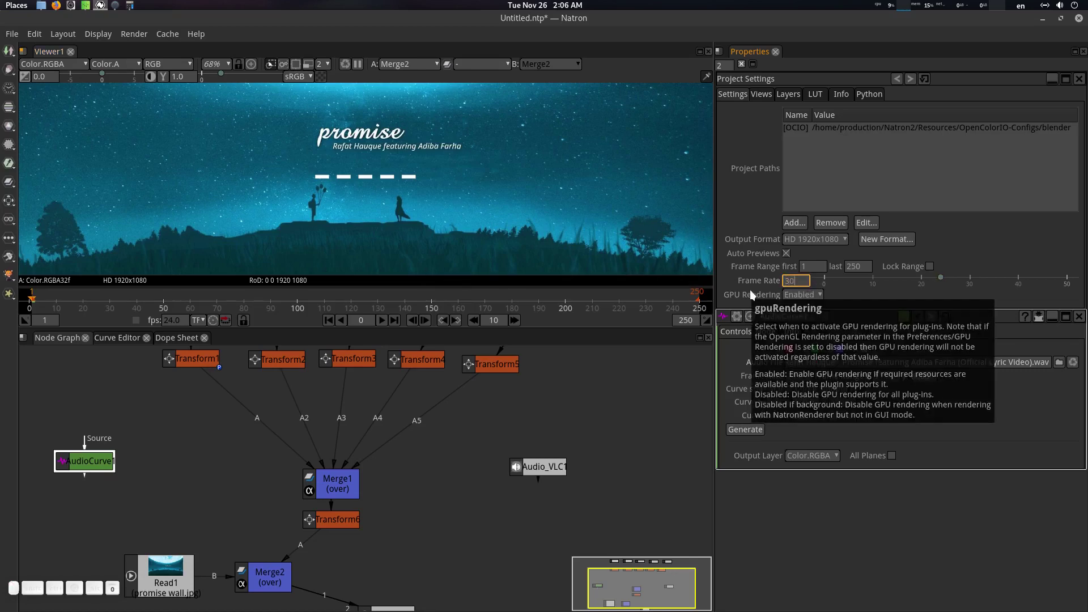
pyautogui.press('Return')
pyautogui.doubleClick(563, 435)
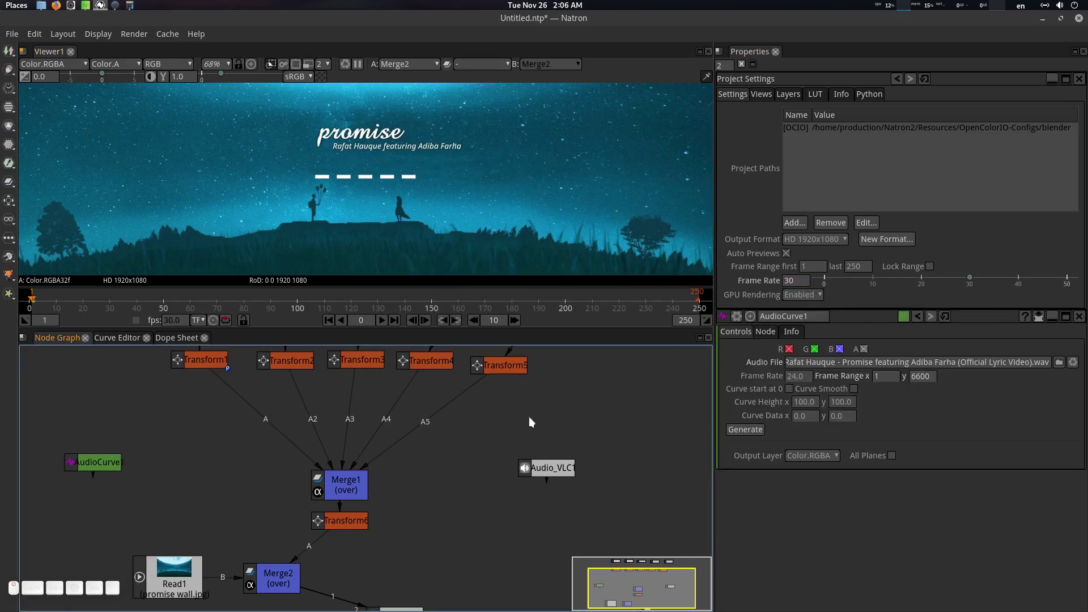
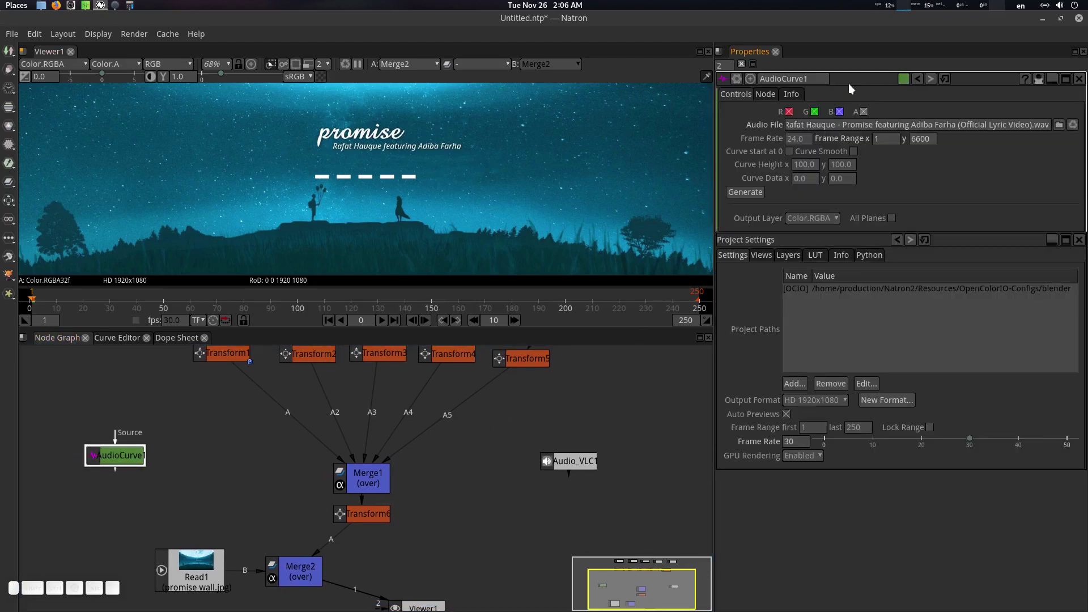
pyautogui.click(812, 143)
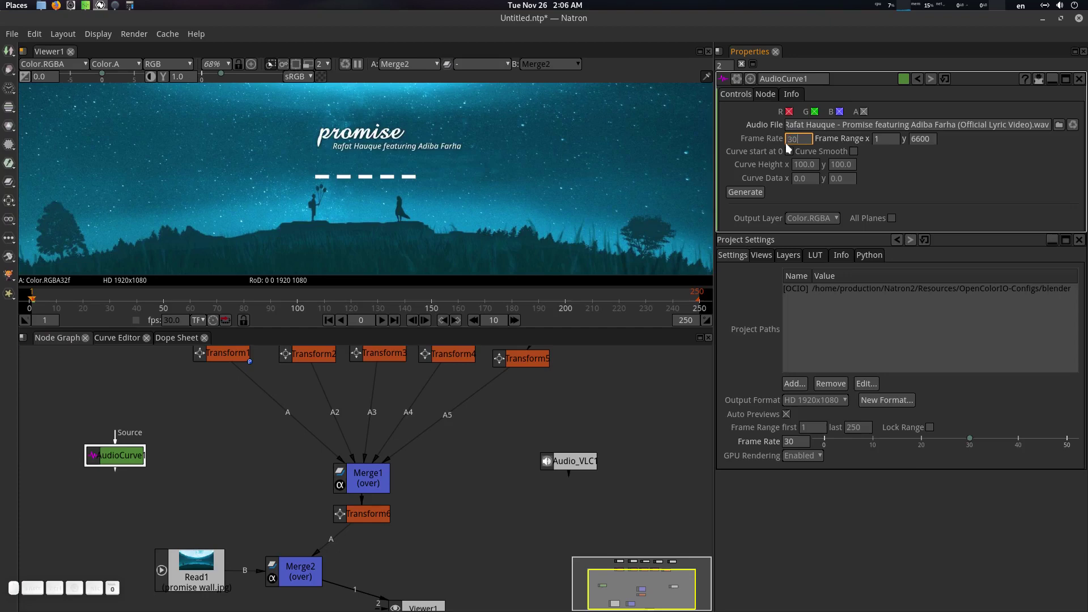
pyautogui.press('Return')
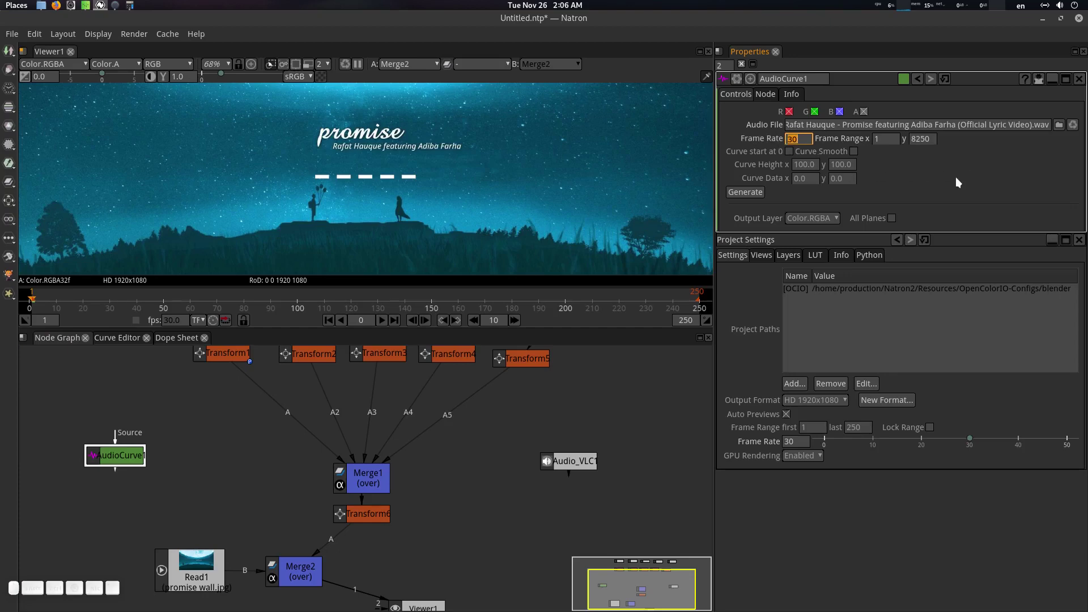
pyautogui.click(922, 169)
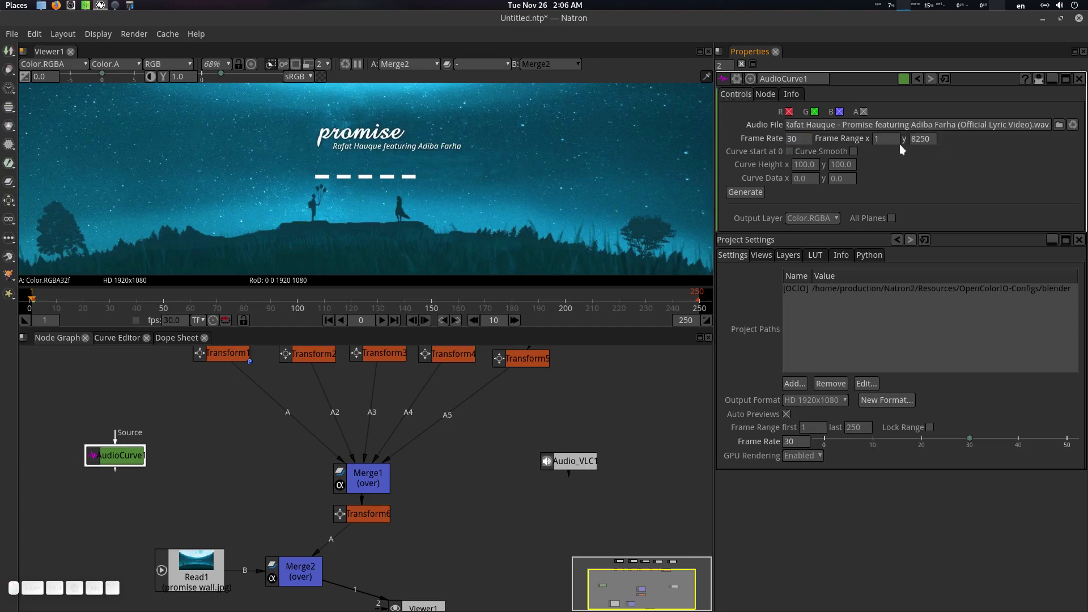
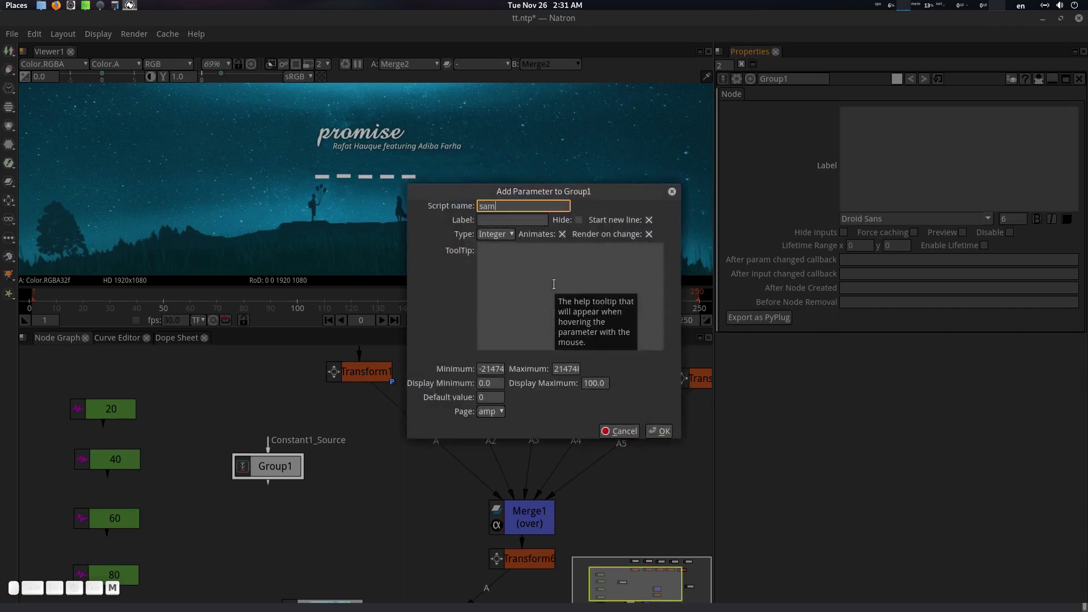
# - Create the amplitude user parameter as a Floating Point value on page amp
pyautogui.press('Tab')
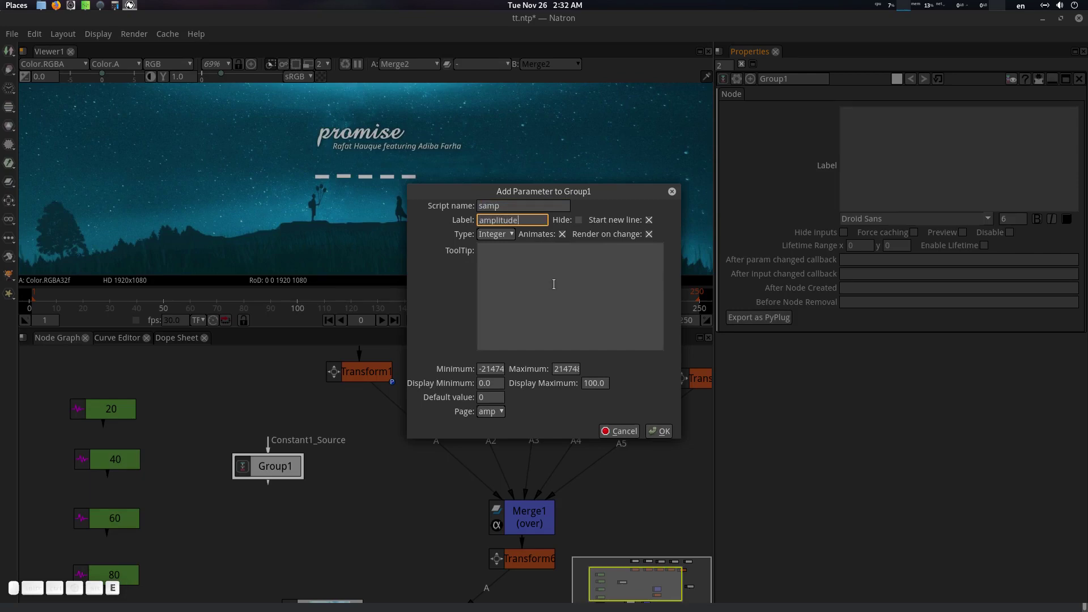
pyautogui.click(509, 240)
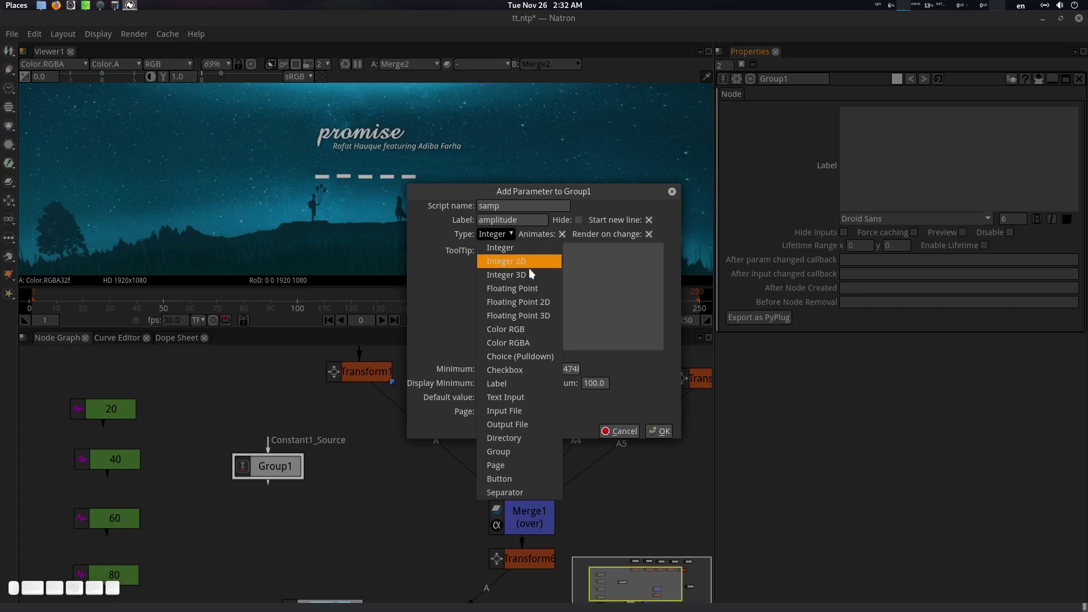
pyautogui.click(540, 292)
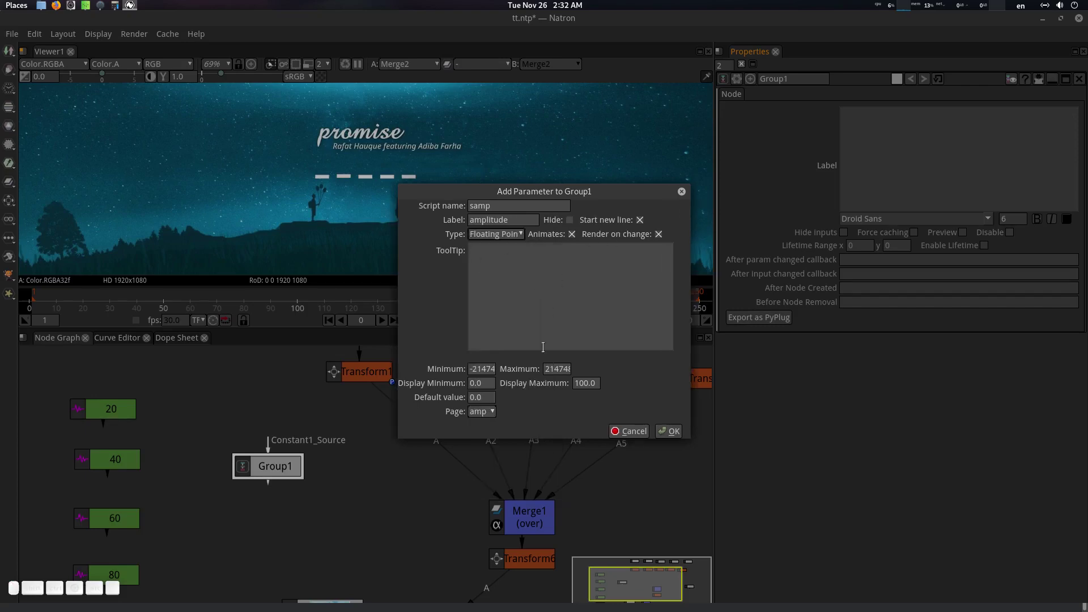
pyautogui.click(668, 434)
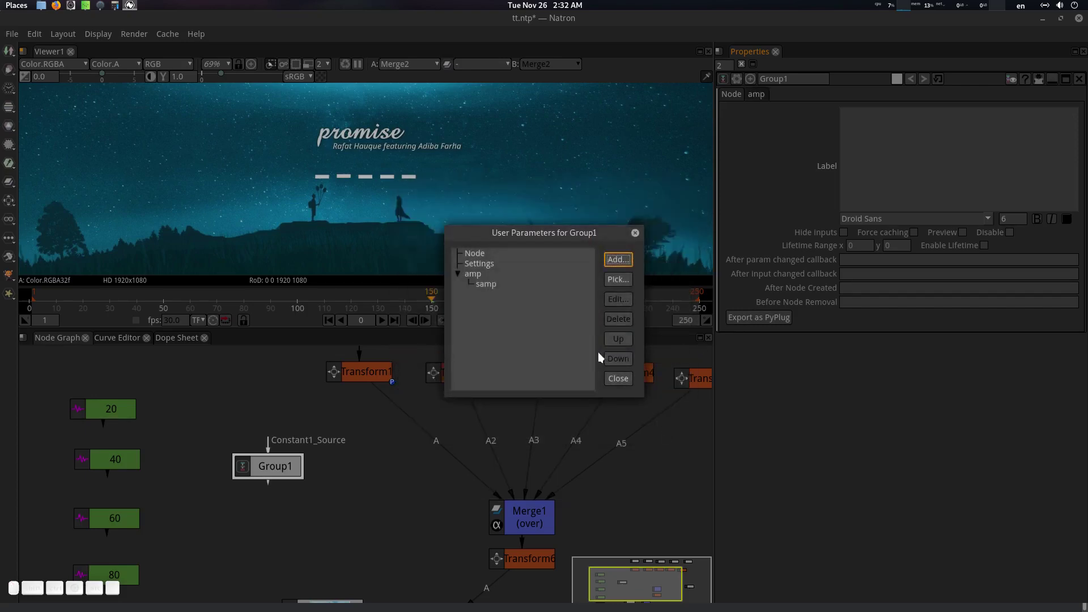
# - Close User Parameters and move the amp page ahead of the Node page in Group1
pyautogui.click(480, 281)
pyautogui.moveTo(624, 341); pyautogui.dragTo(624, 341)
pyautogui.click(618, 387)
# - Set the amplitude value to 1 and rename the Group1 node to amplitude
pyautogui.click(735, 101)
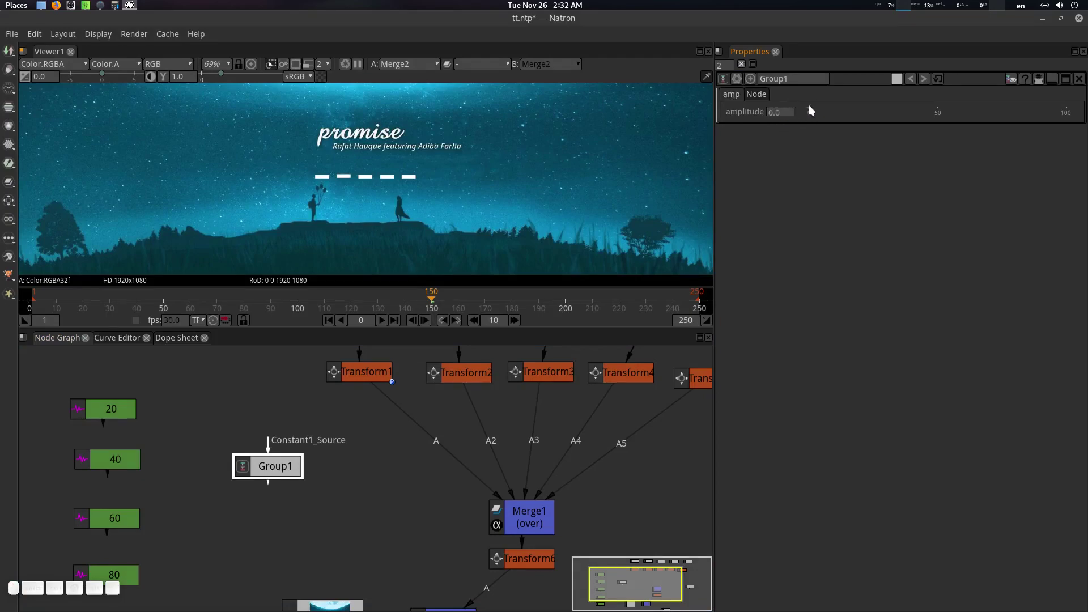
pyautogui.click(780, 115)
pyautogui.press('1')
pyautogui.press('Return')
pyautogui.click(856, 139)
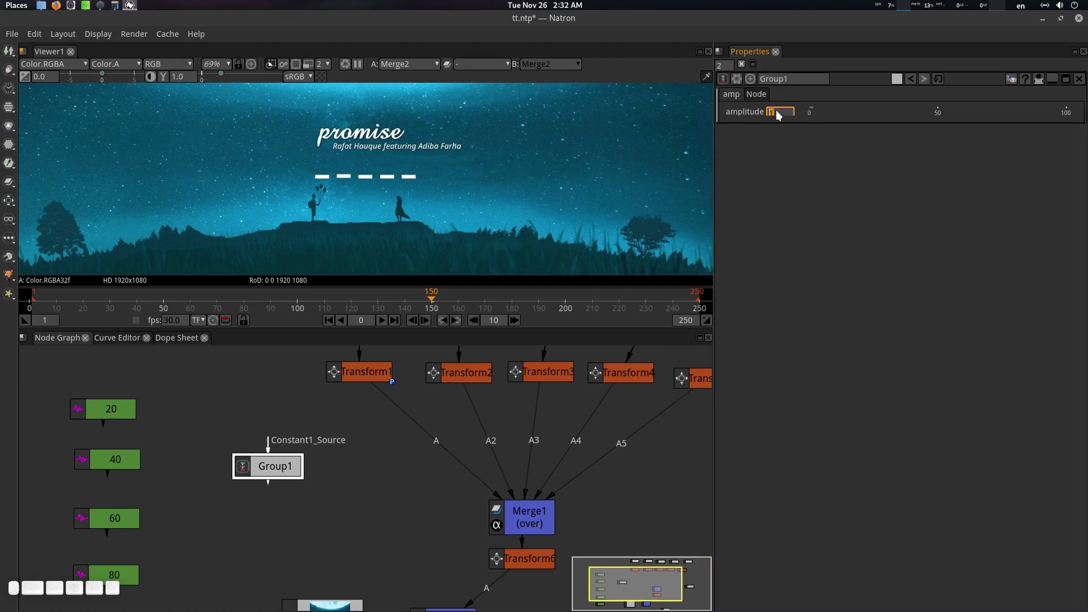
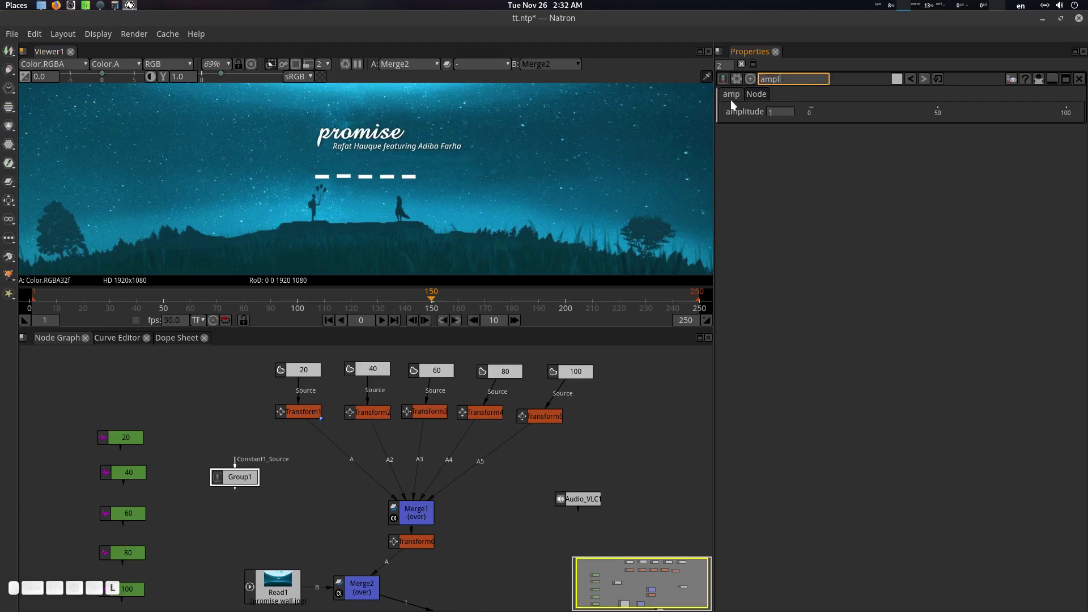
pyautogui.press('Return')
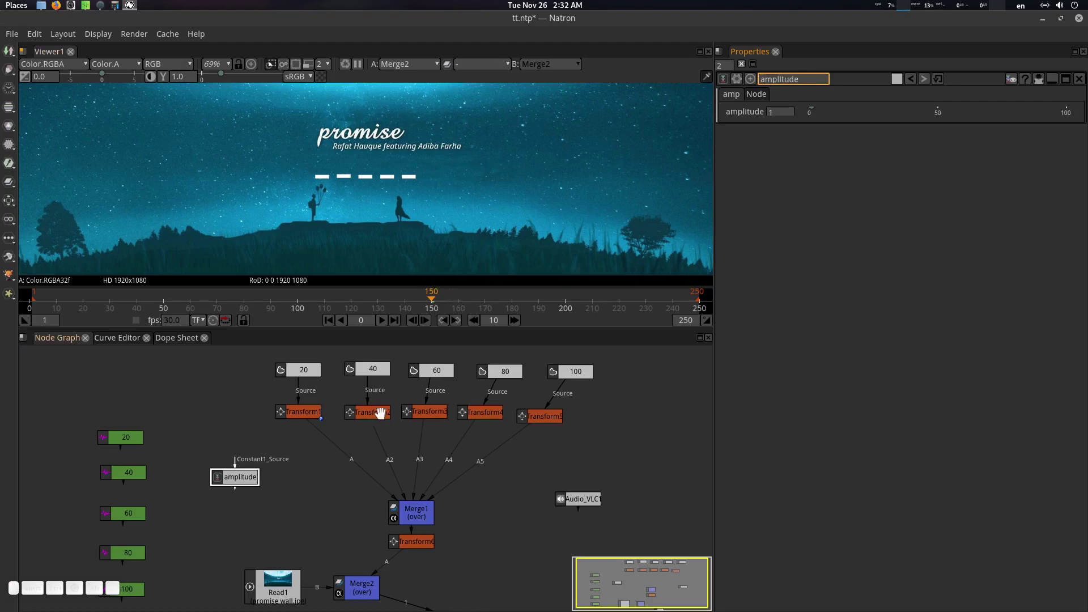
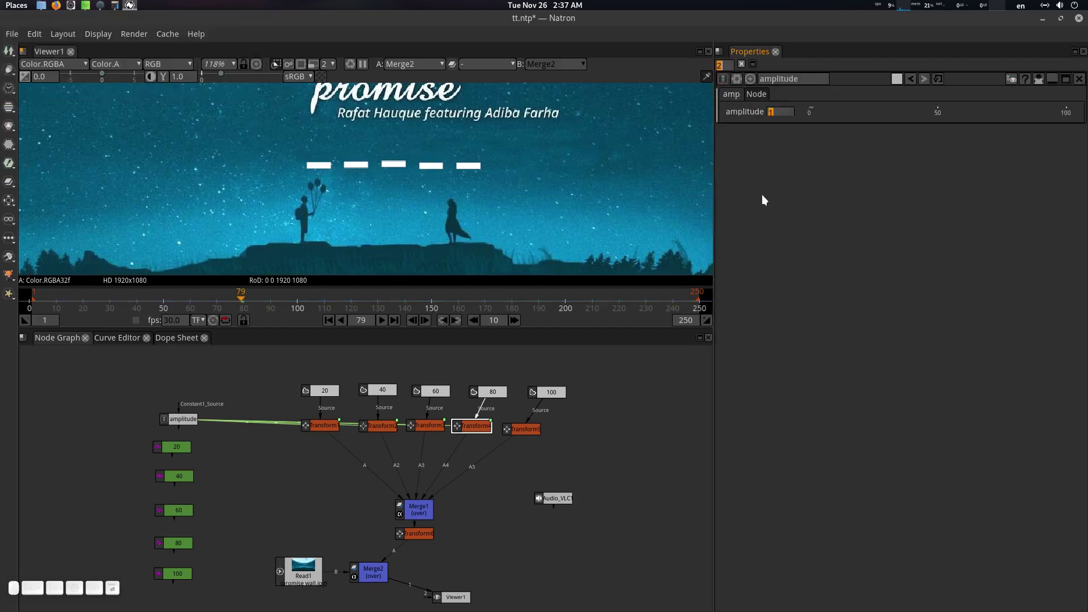
# - Float the amplitude controls and show Transform4's and audio curve 80's settings
pyautogui.click(1069, 83)
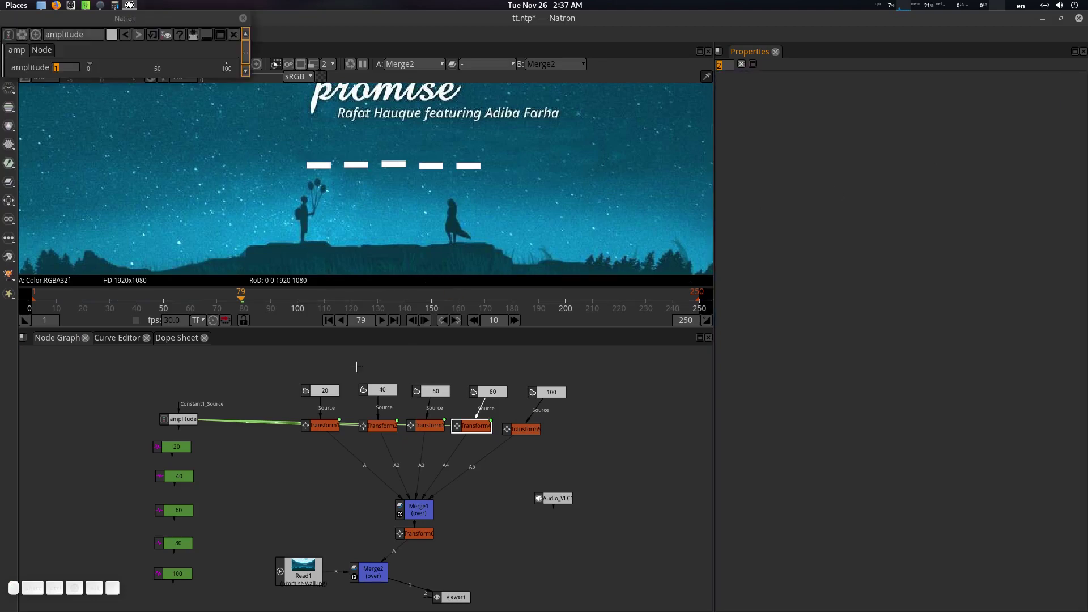
pyautogui.click(183, 543)
pyautogui.click(483, 424)
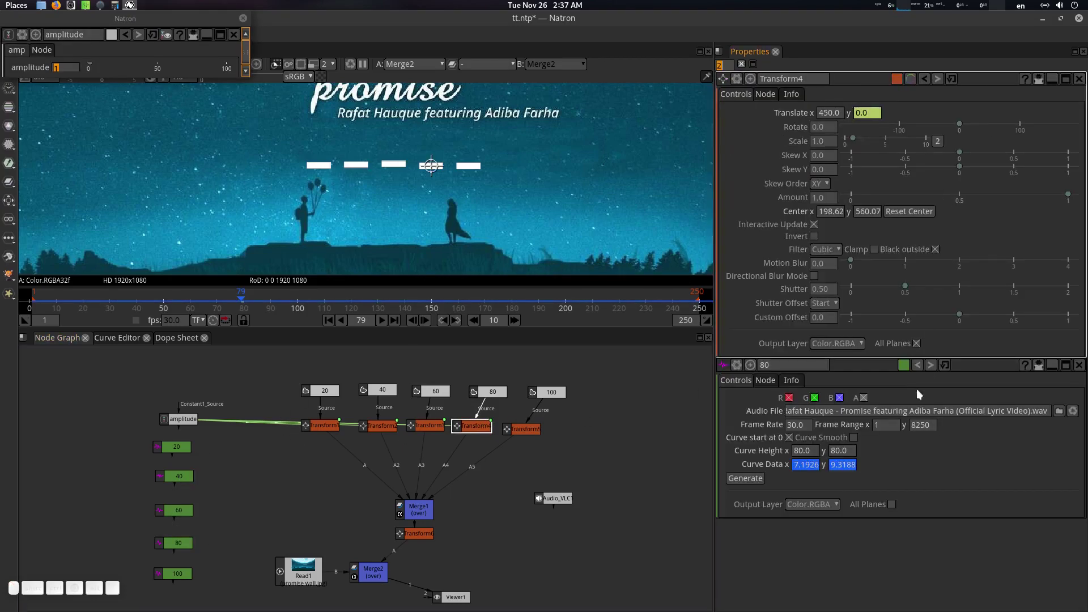
# - Copy the 80 node's Curve Data and paste the animation onto Transform4's Translate y
pyautogui.click(847, 470)
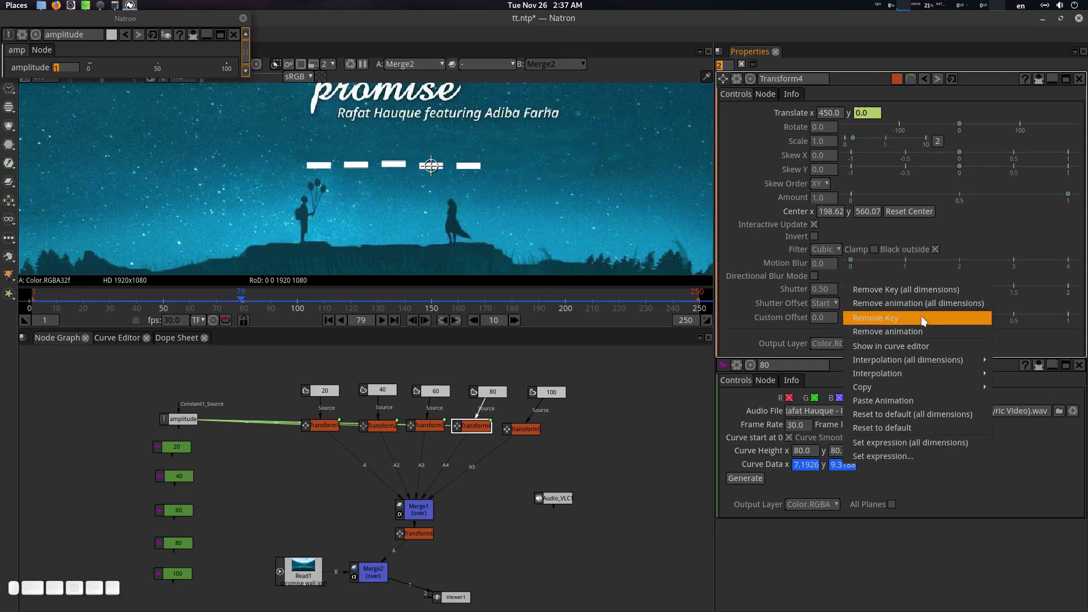
pyautogui.click(801, 395)
pyautogui.click(867, 118)
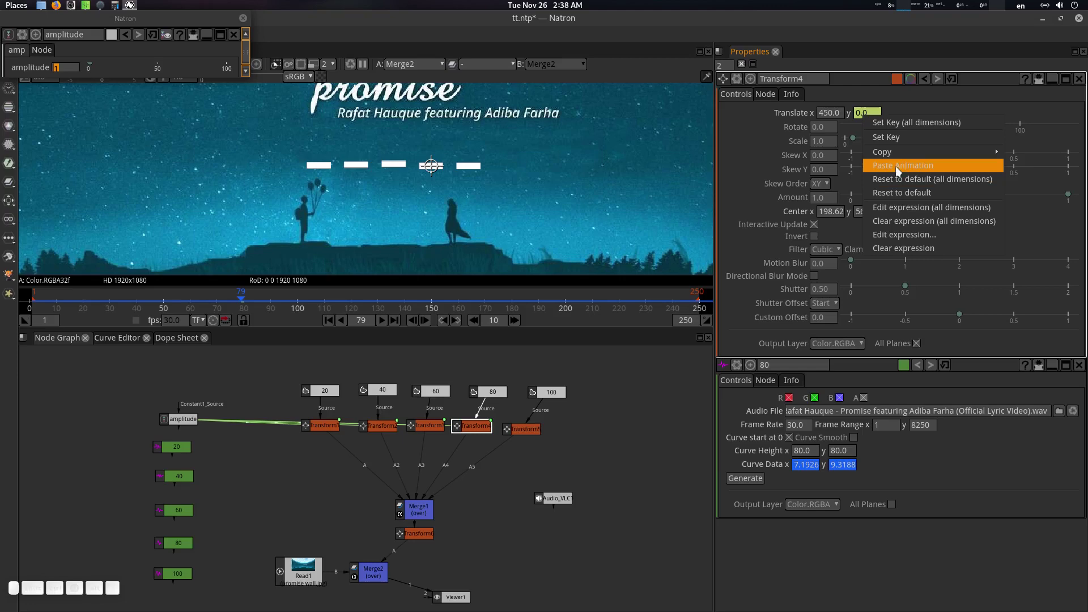
pyautogui.click(901, 170)
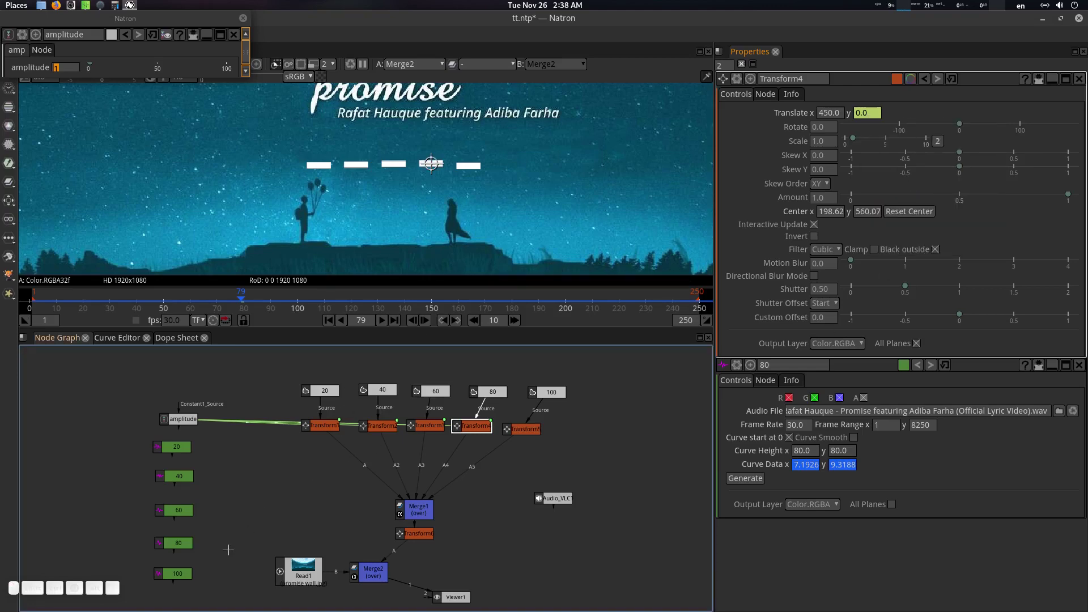
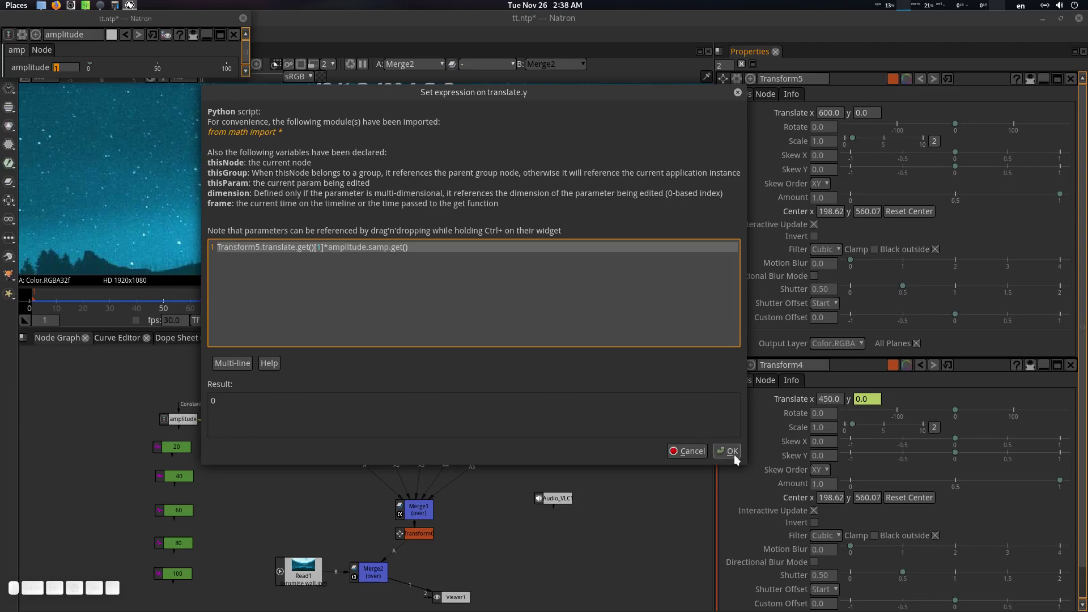
# - Accept Transform5 translate.y expression scaled by amplitude.samp, then copy the 100 node's Curve Data
pyautogui.click(734, 460)
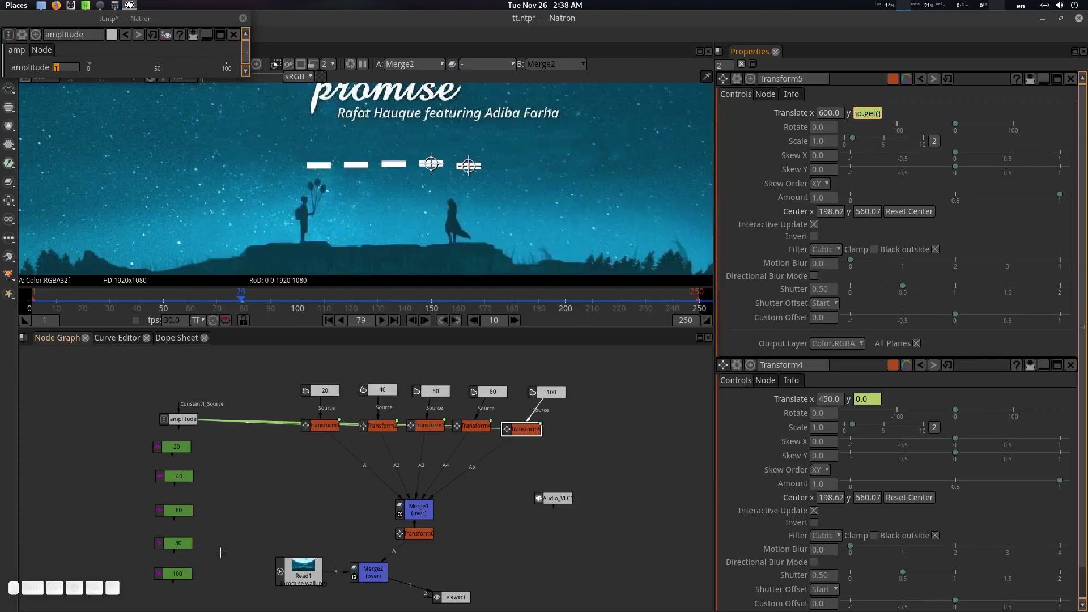
pyautogui.click(181, 570)
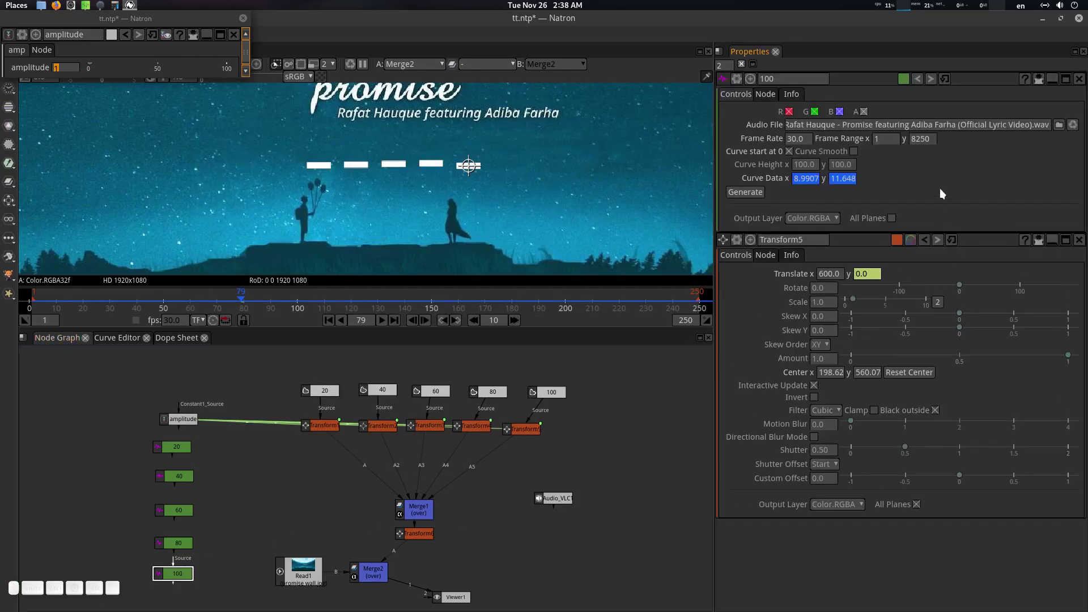
pyautogui.click(846, 184)
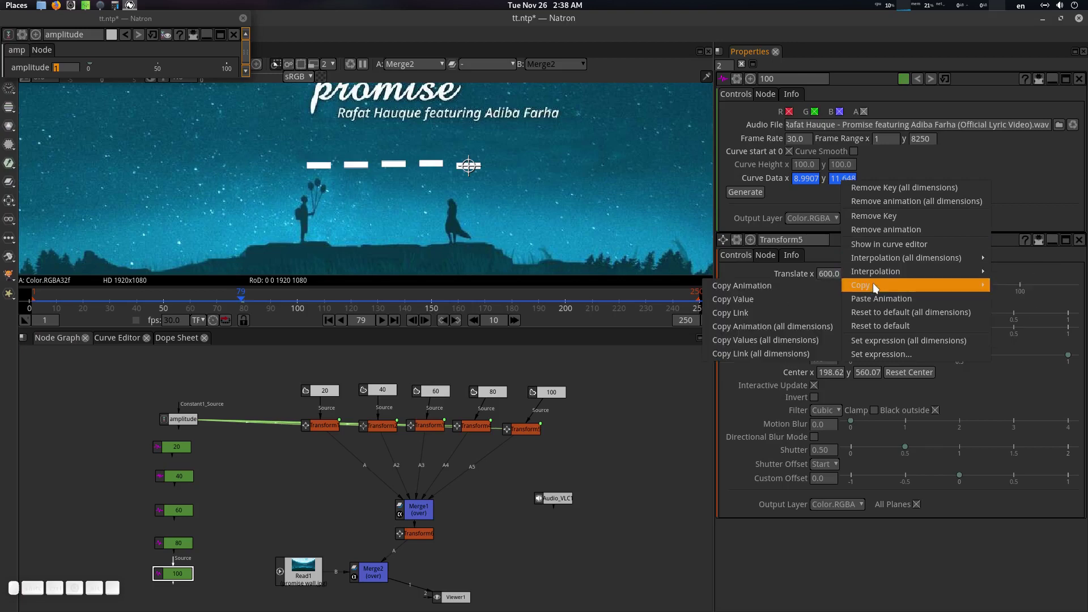
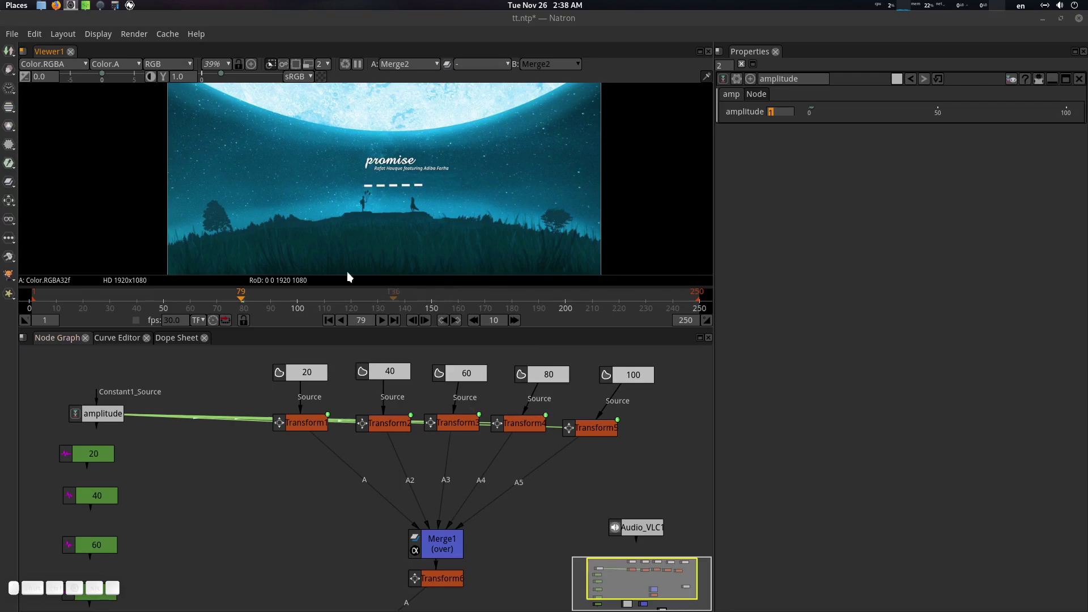
# - Zoom the Node Graph, play the composite forward and stop around frame 33
pyautogui.scroll(3)
pyautogui.click(413, 236)
pyautogui.scroll(3)
pyautogui.click(383, 324)
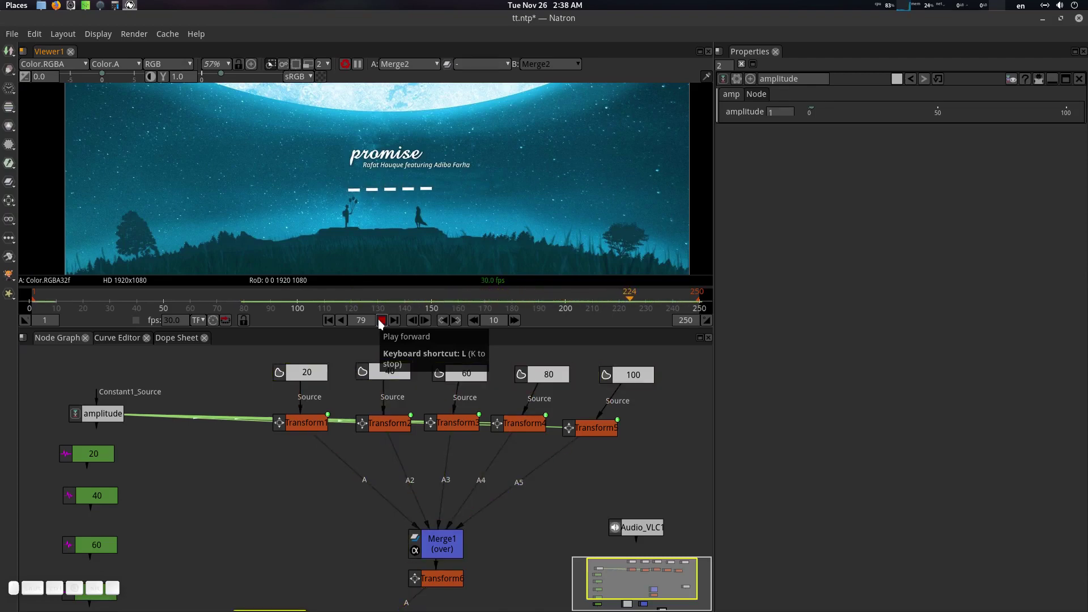
pyautogui.click(384, 323)
pyautogui.click(104, 412)
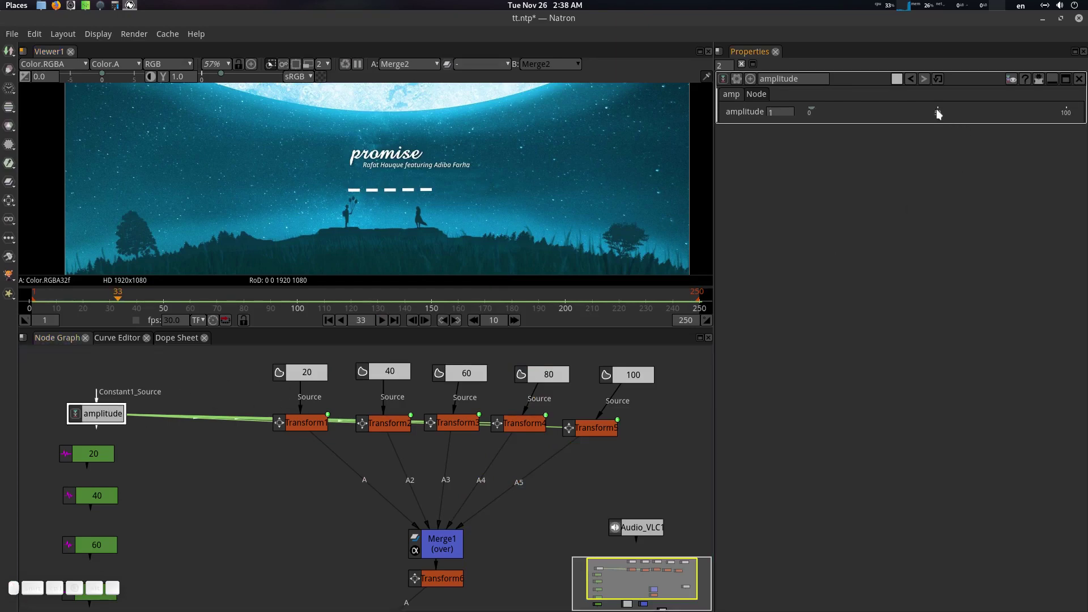
# - Raise amplitude to about 8.4, preview playback, then lower it to 4.0
pyautogui.moveTo(817, 111); pyautogui.dragTo(840, 128)
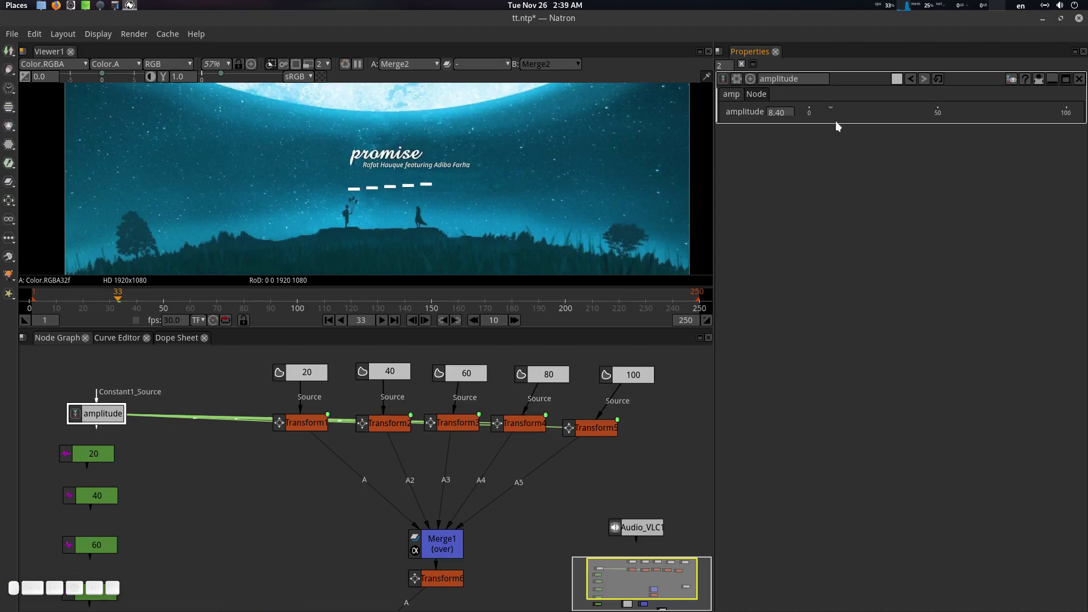
pyautogui.click(386, 322)
pyautogui.click(386, 321)
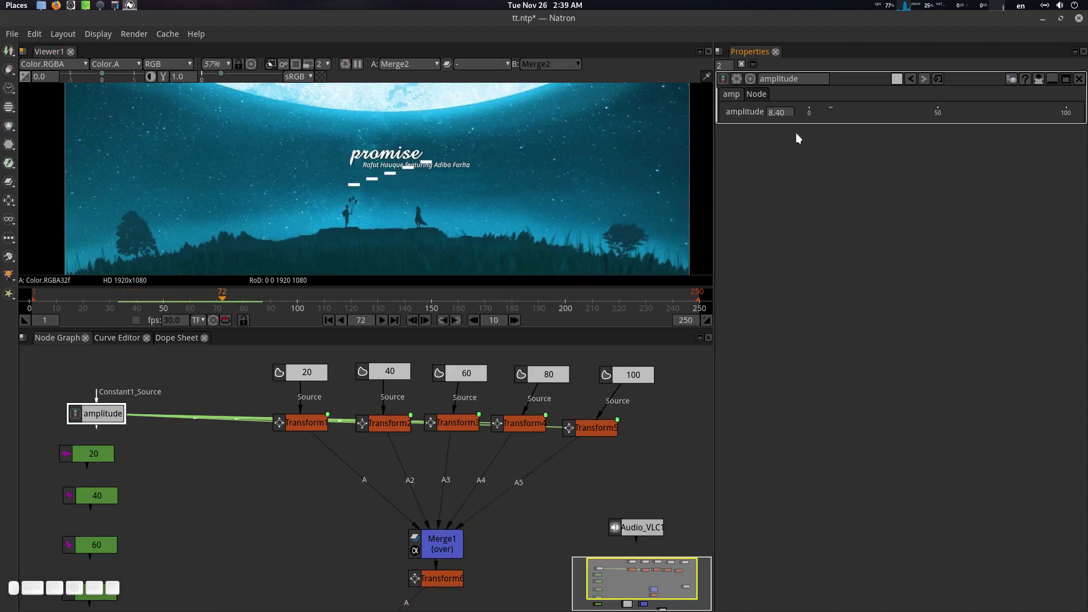
pyautogui.moveTo(837, 110); pyautogui.dragTo(389, 318)
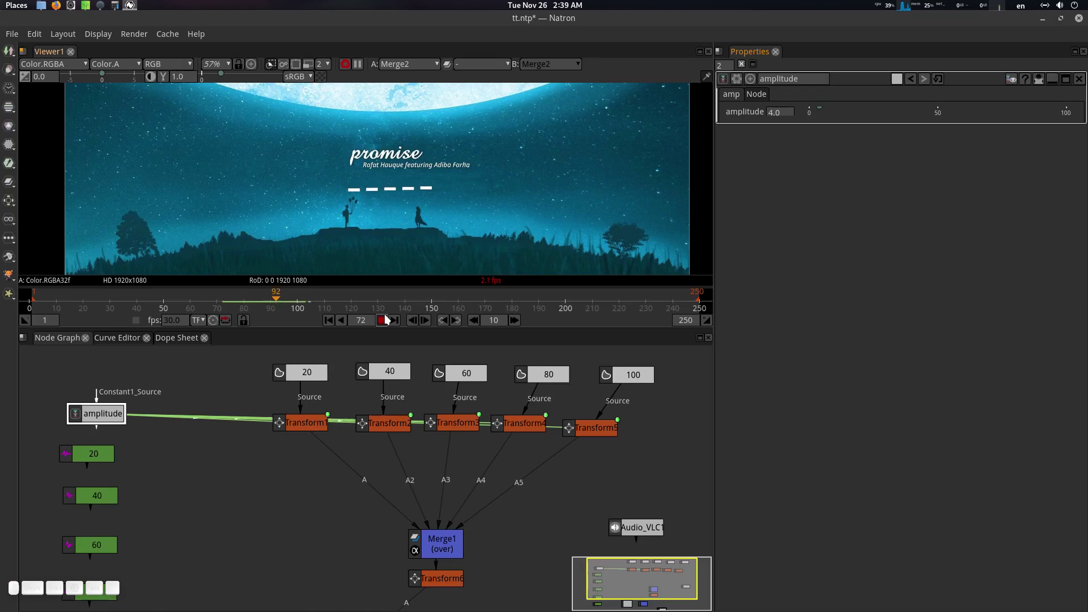
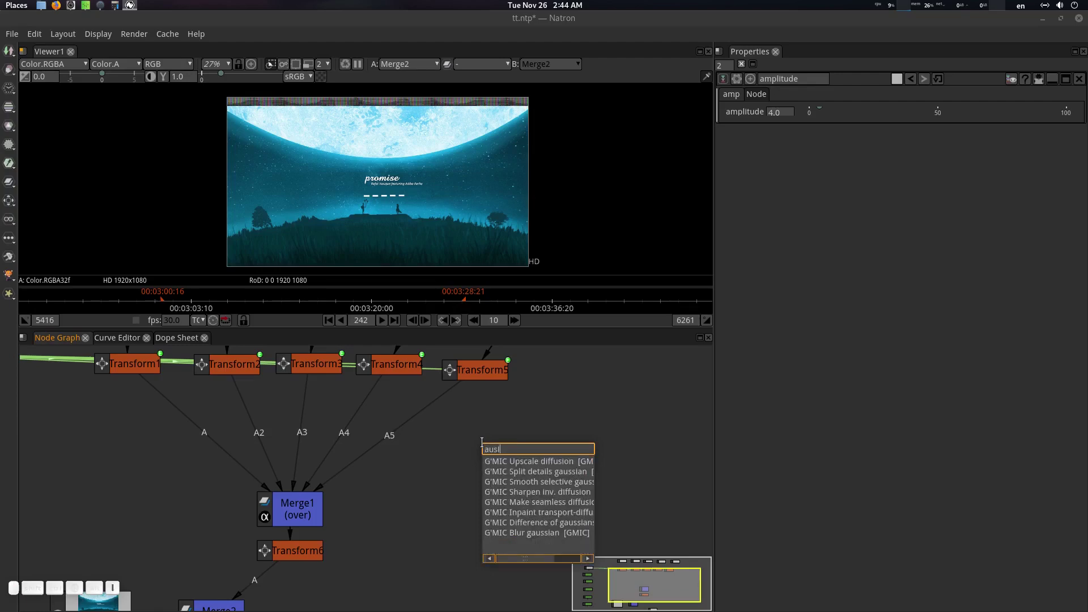
# - Add an Audio_VLC node and pick the Promise lyric video WAV as its Sound File
pyautogui.press('BackSpace')
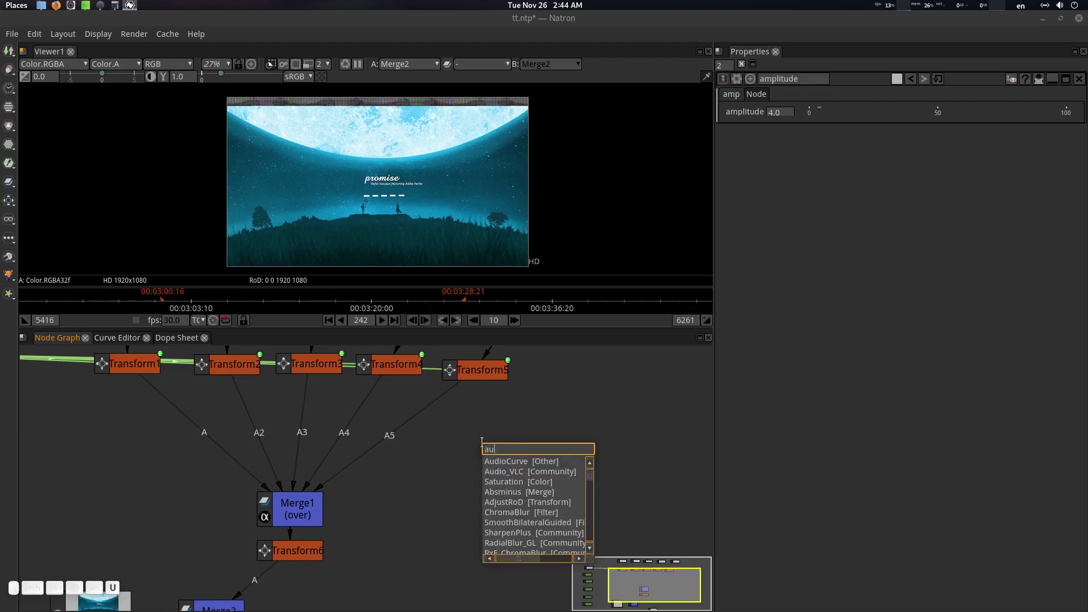
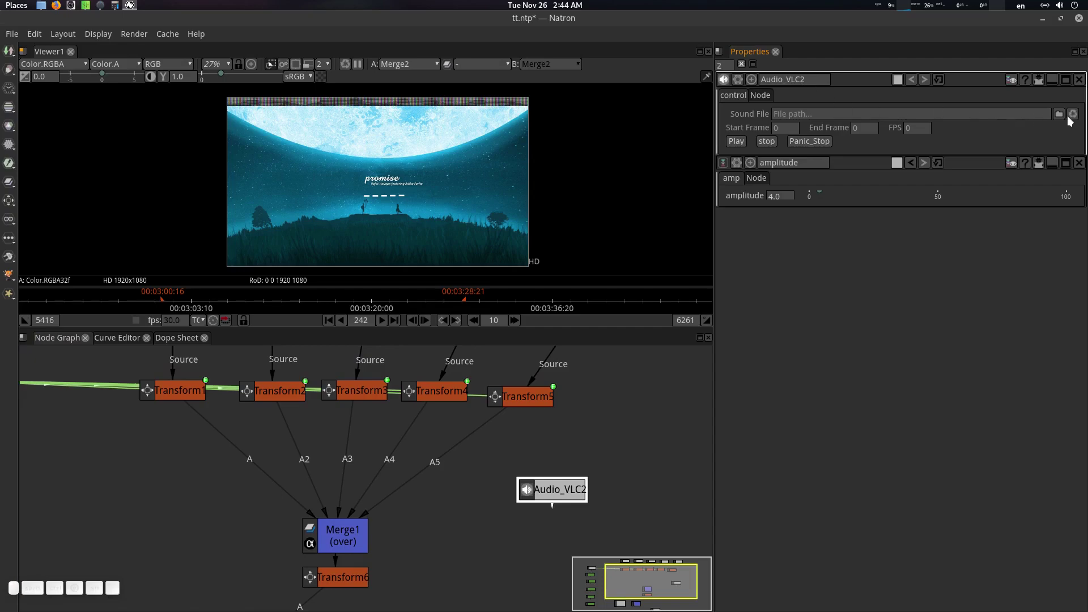
pyautogui.click(1065, 119)
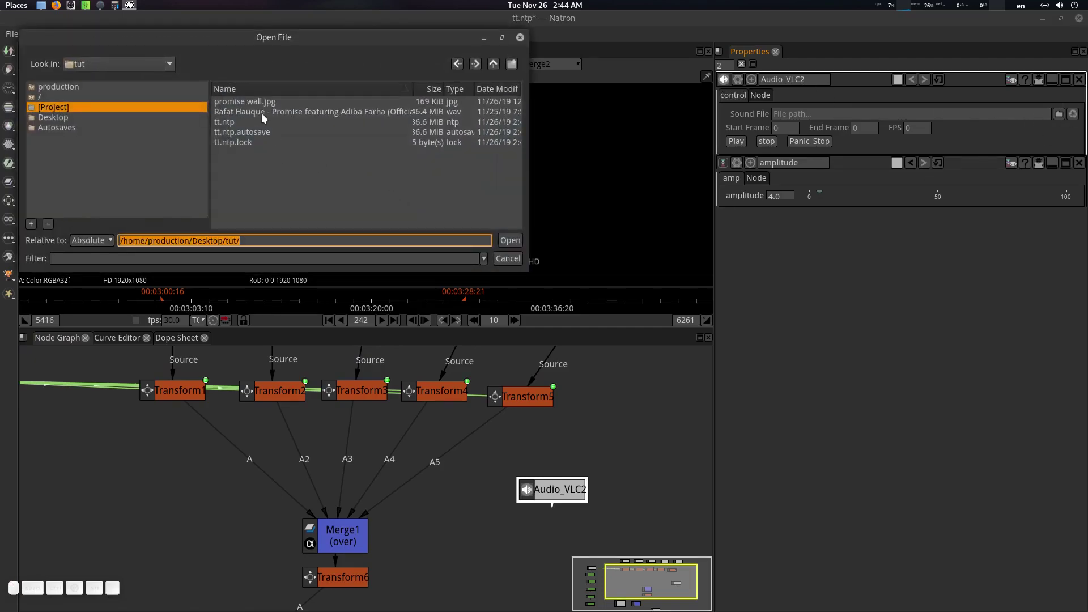
pyautogui.click(268, 120)
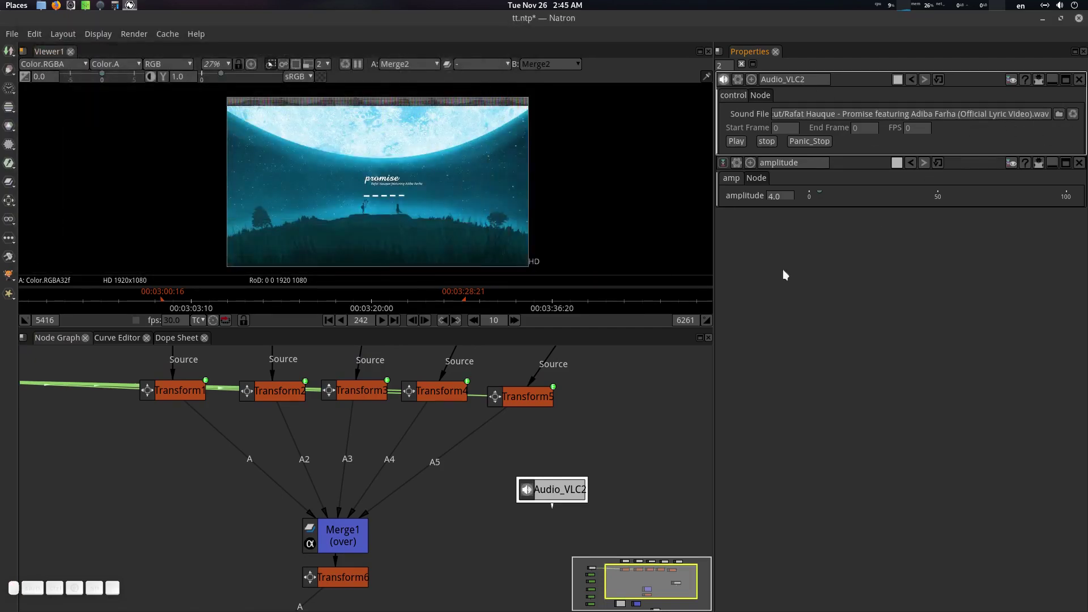
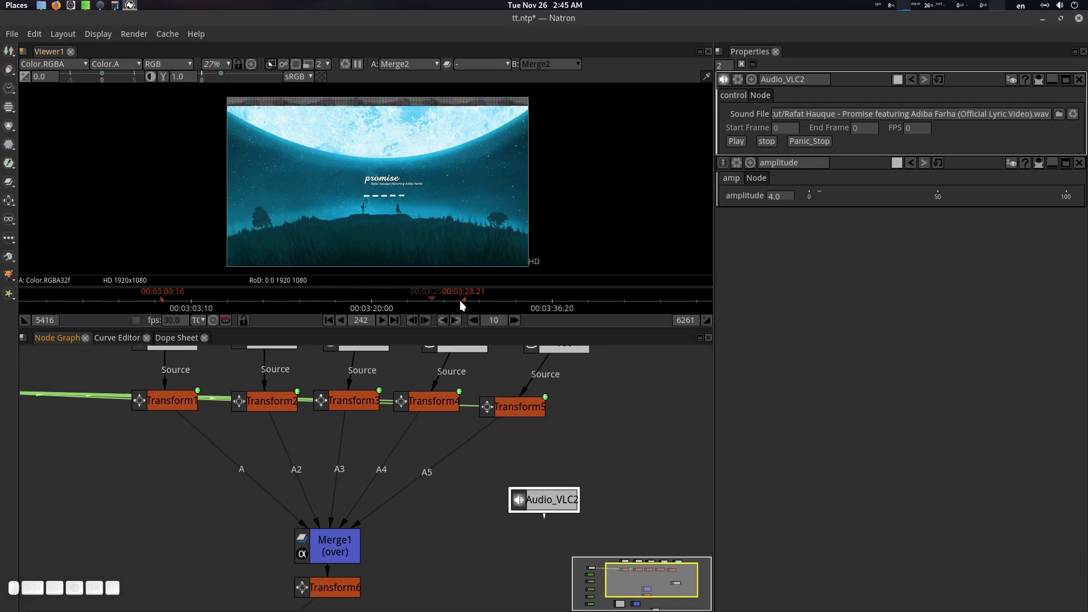
# - Trim the playback range to about frames 5427–6308 and play within it
pyautogui.moveTo(166, 301); pyautogui.dragTo(456, 298)
pyautogui.moveTo(471, 300); pyautogui.dragTo(491, 292)
pyautogui.click(387, 326)
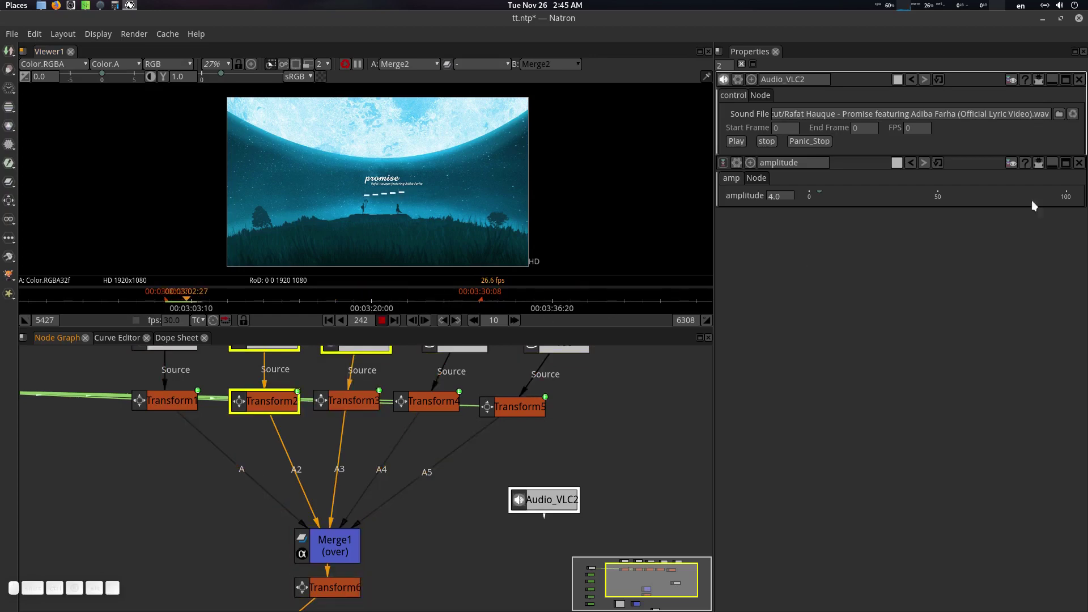
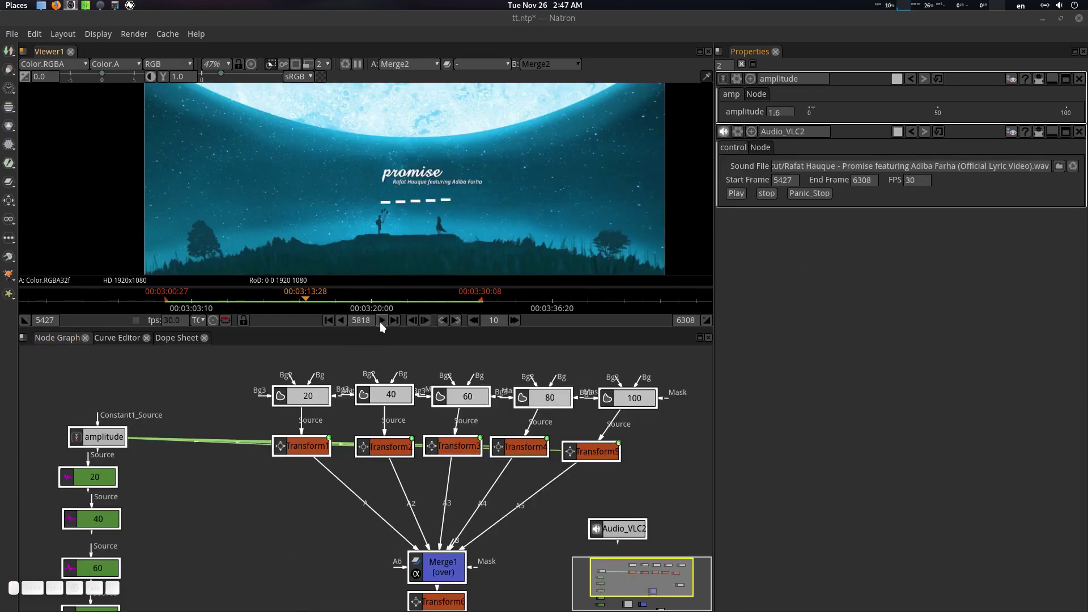
pyautogui.click(384, 326)
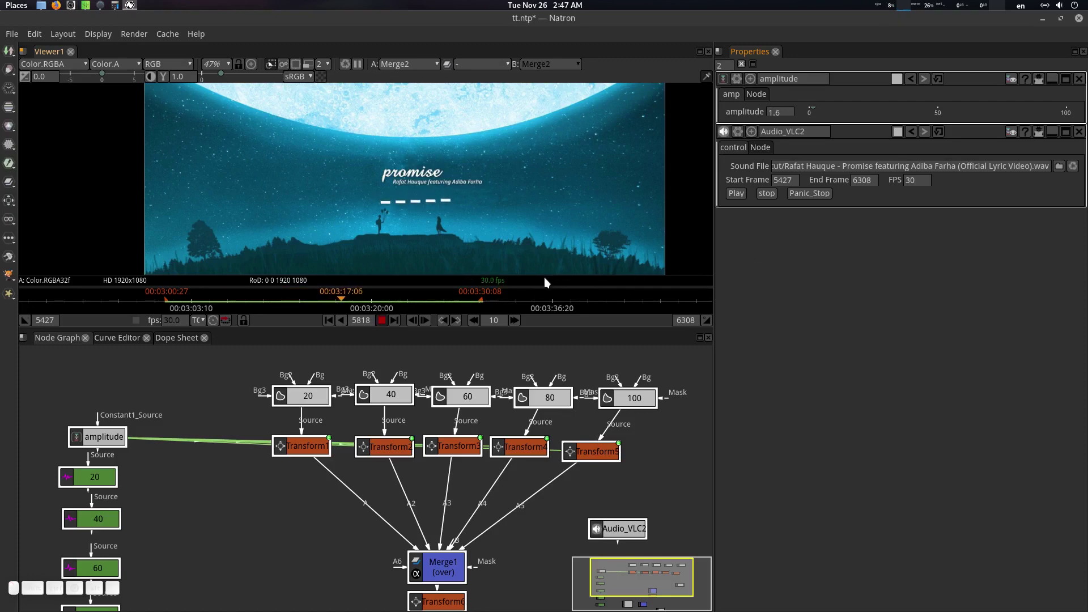
pyautogui.click(741, 200)
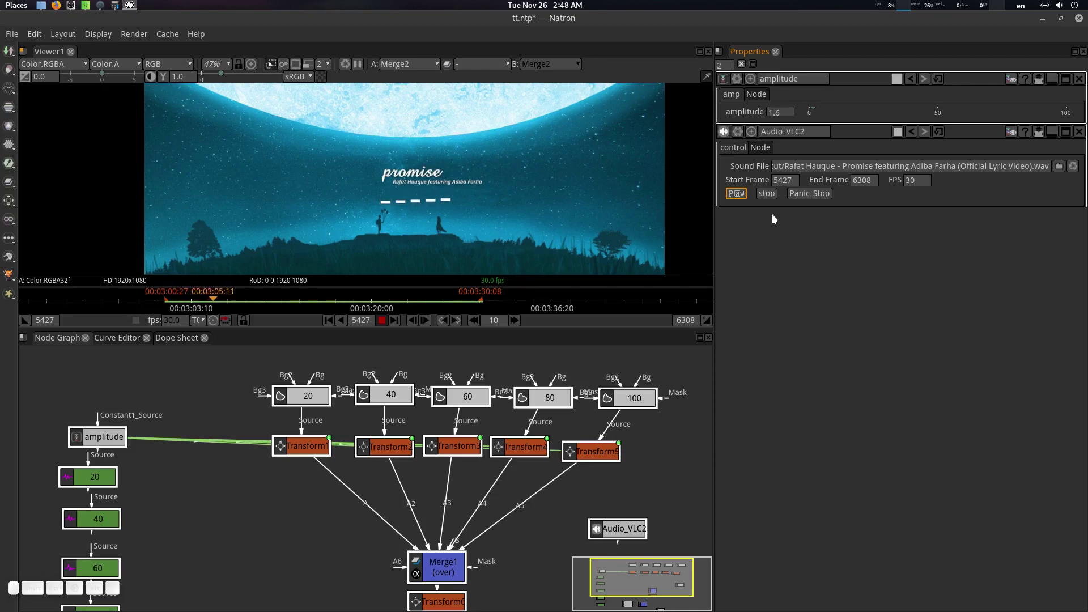
pyautogui.click(769, 198)
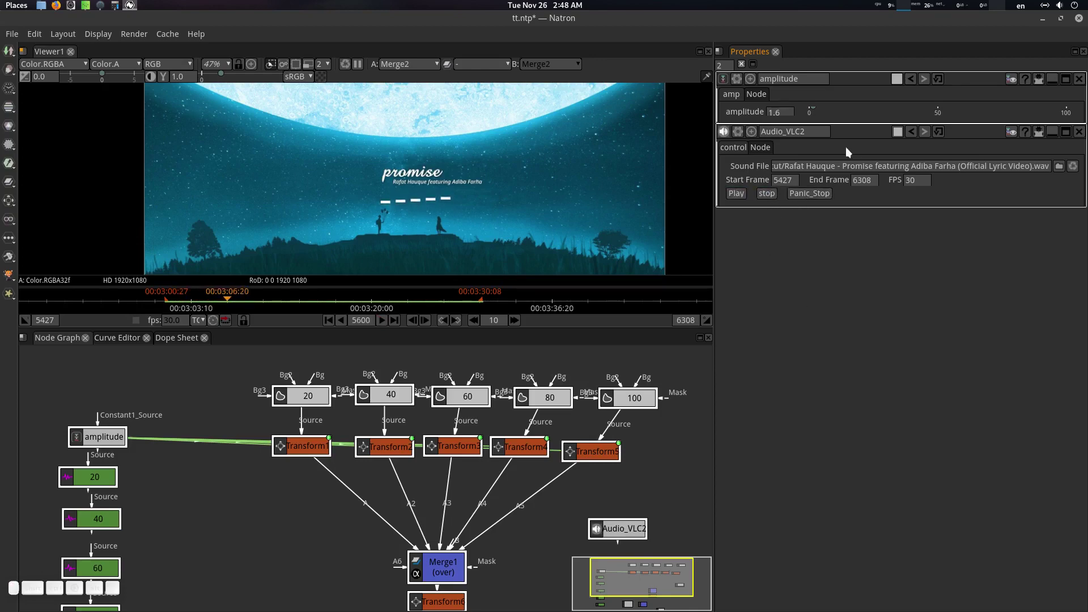